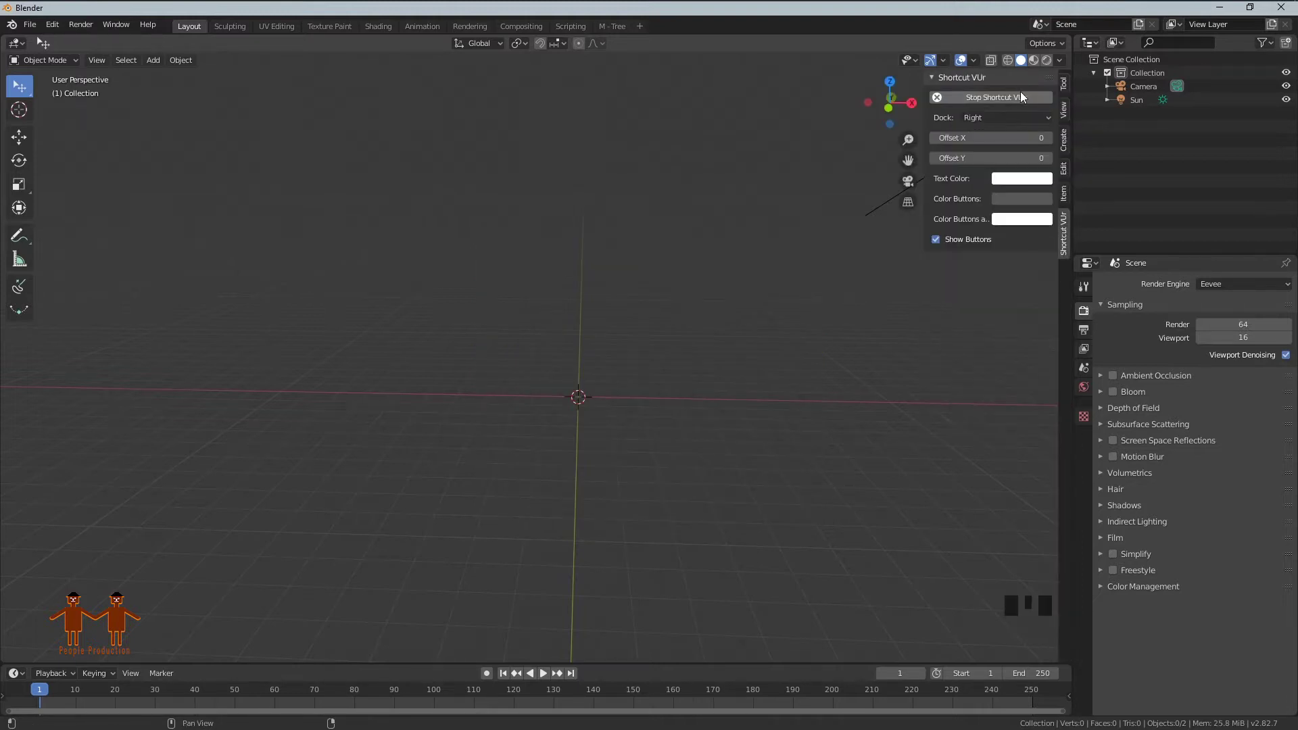
Add a mesh cylinder to the empty scene.
key("n")
key("shift+a")
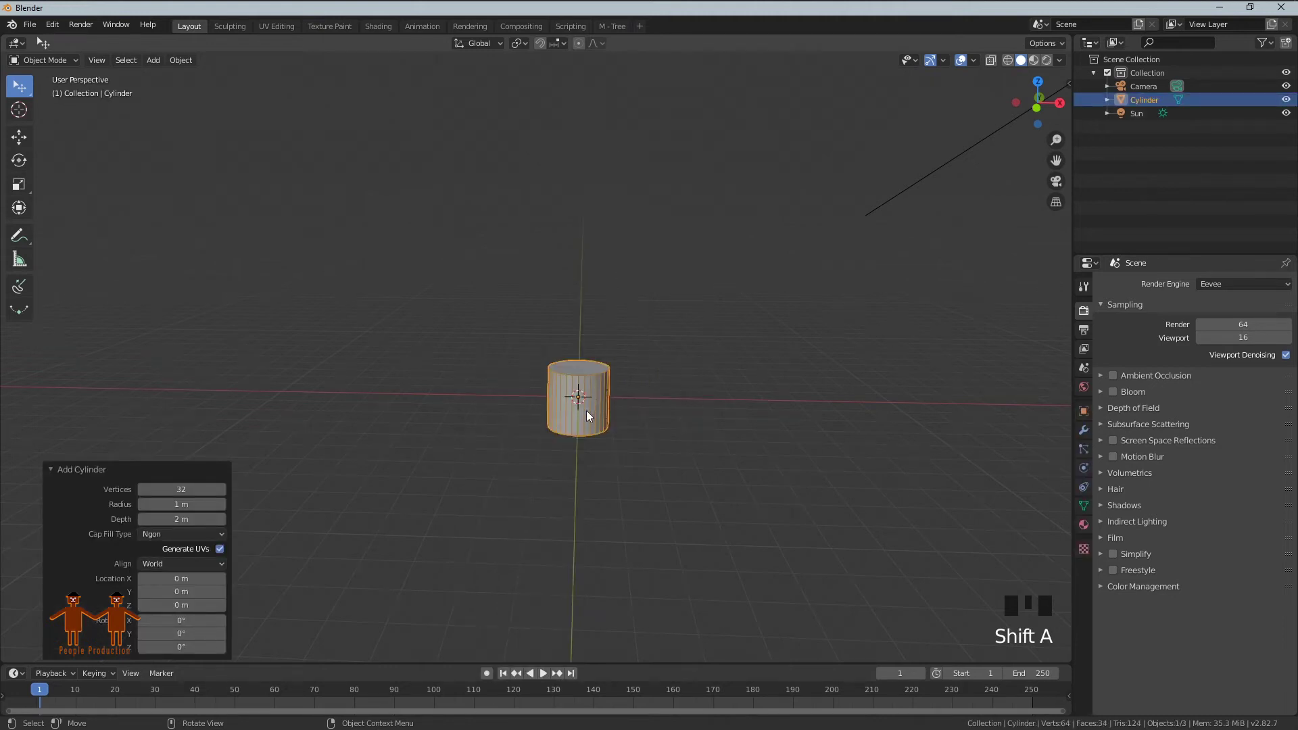
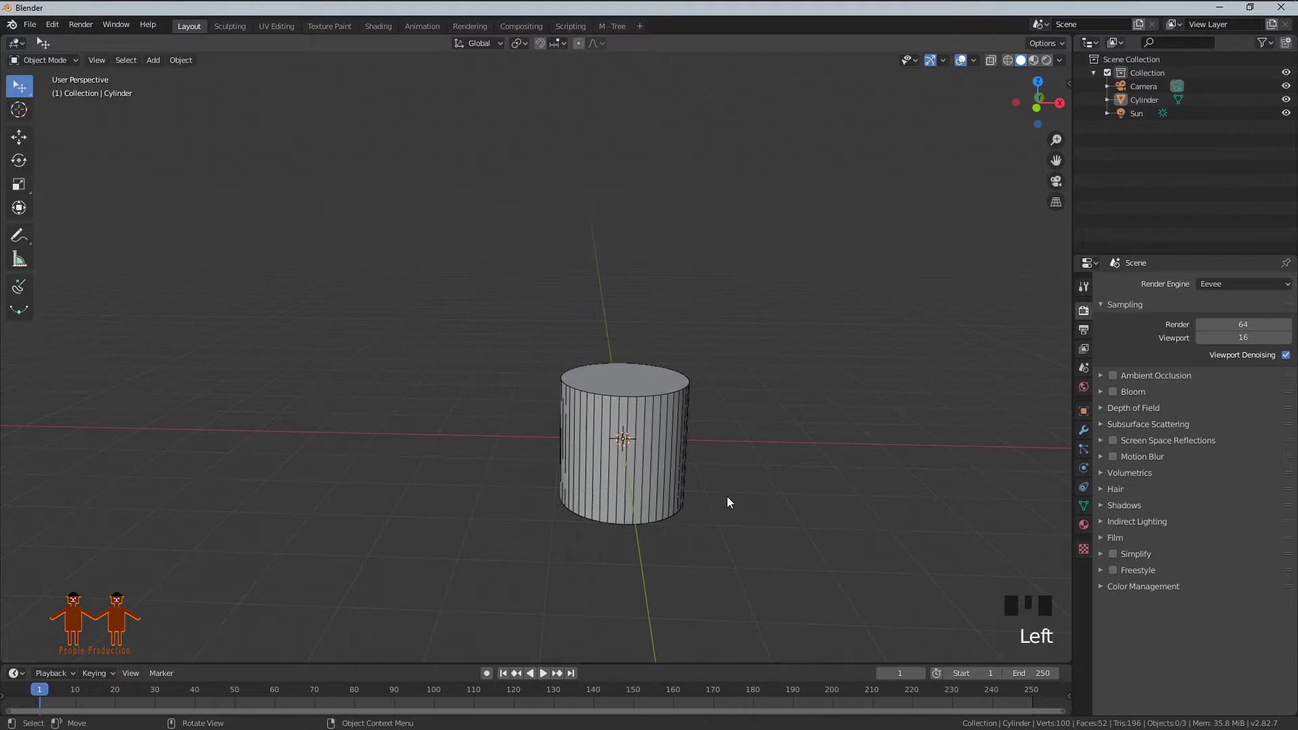
scroll("up", 3)
left_click_drag(785, 484, 681, 426)
scroll("up", 3)
Scale the cylinder up uniformly and switch to editing its mesh.
key("s")
left_click(586, 444)
left_click(586, 444)
scroll("down", 3)
left_click_drag(719, 476, 584, 326)
key("Tab")
Widen the top face and shrink the bottom face so the cylinder tapers outward.
left_click(570, 305)
key("s")
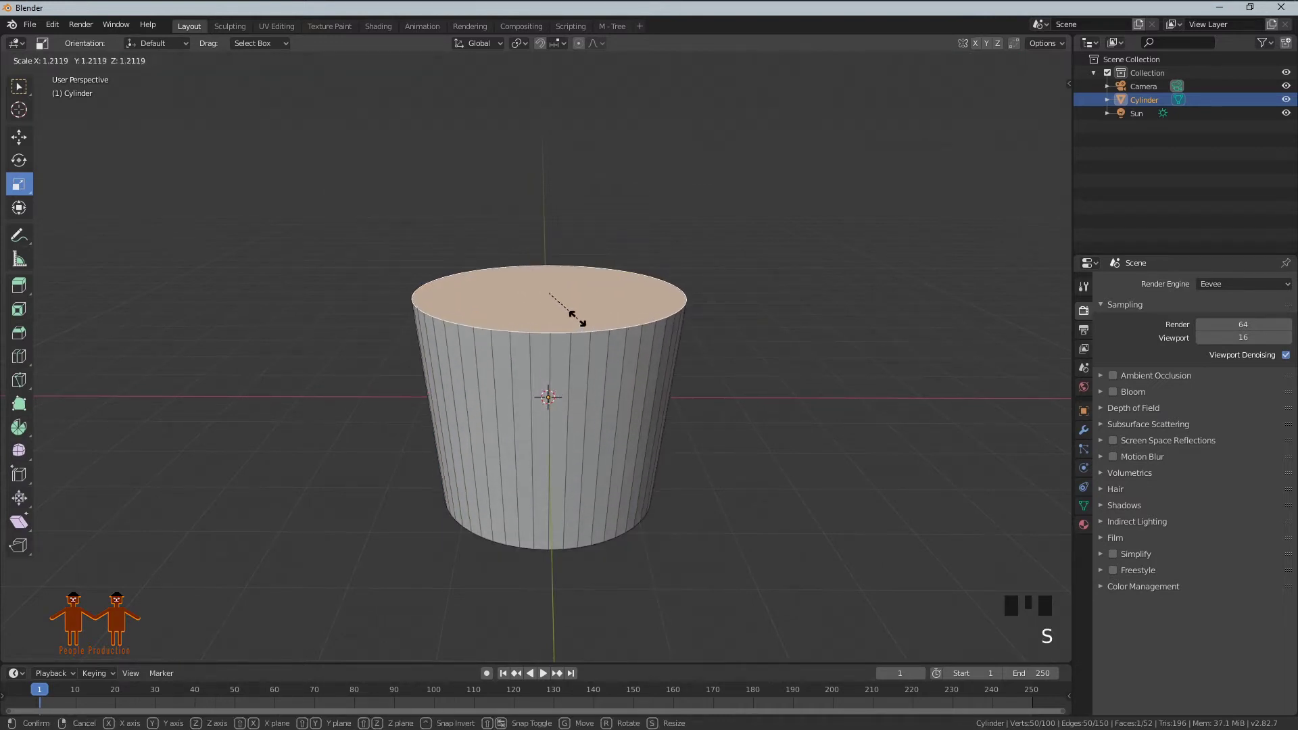
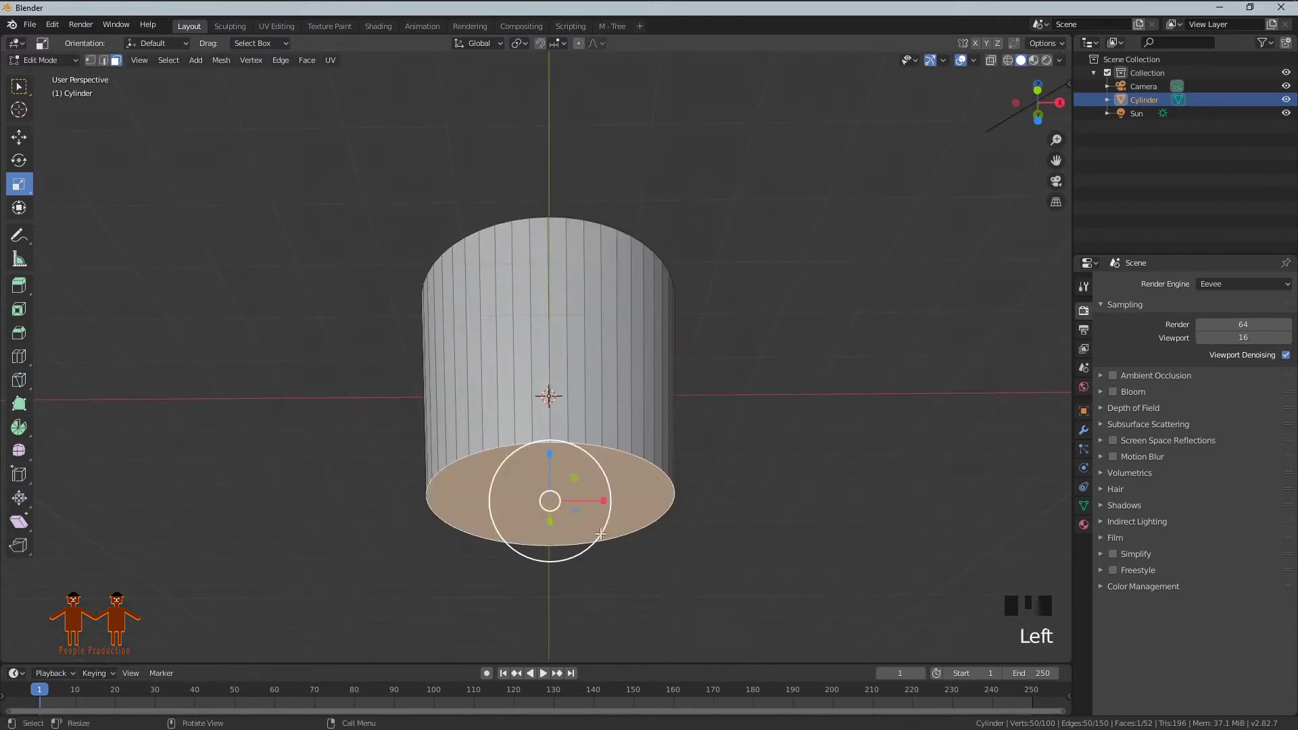
key("s")
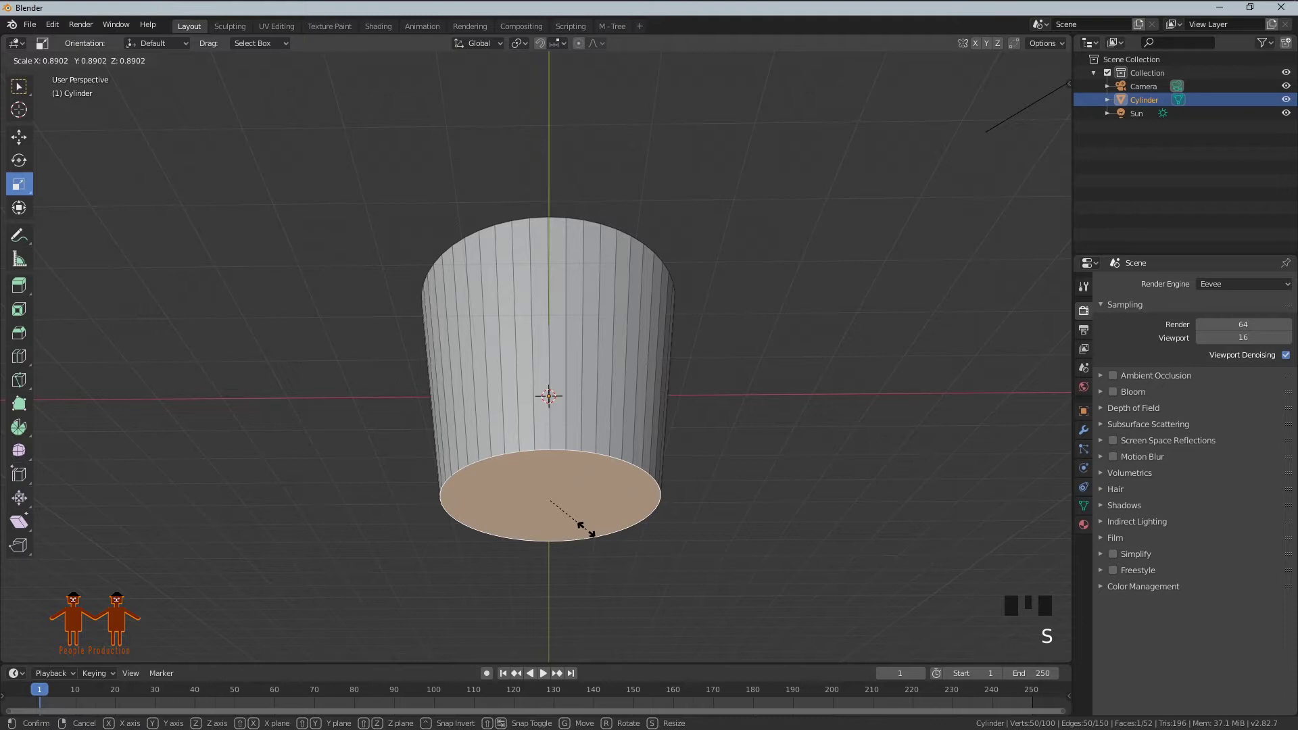
left_click_drag(699, 447, 565, 295)
left_click(565, 295)
key("x")
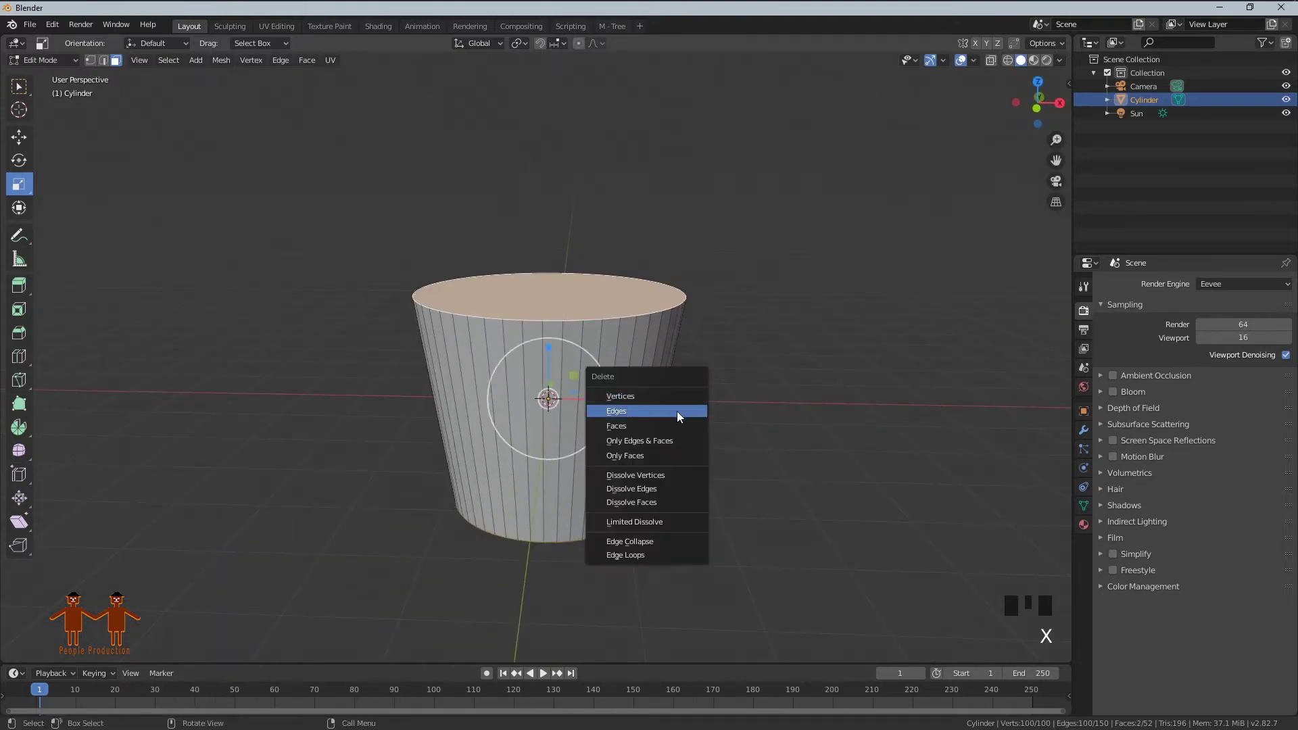
Delete the top face to open the cup and add a horizontal loop cut around the sides.
left_click_drag(771, 434, 633, 395)
left_click(622, 393)
key("ctrl+r")
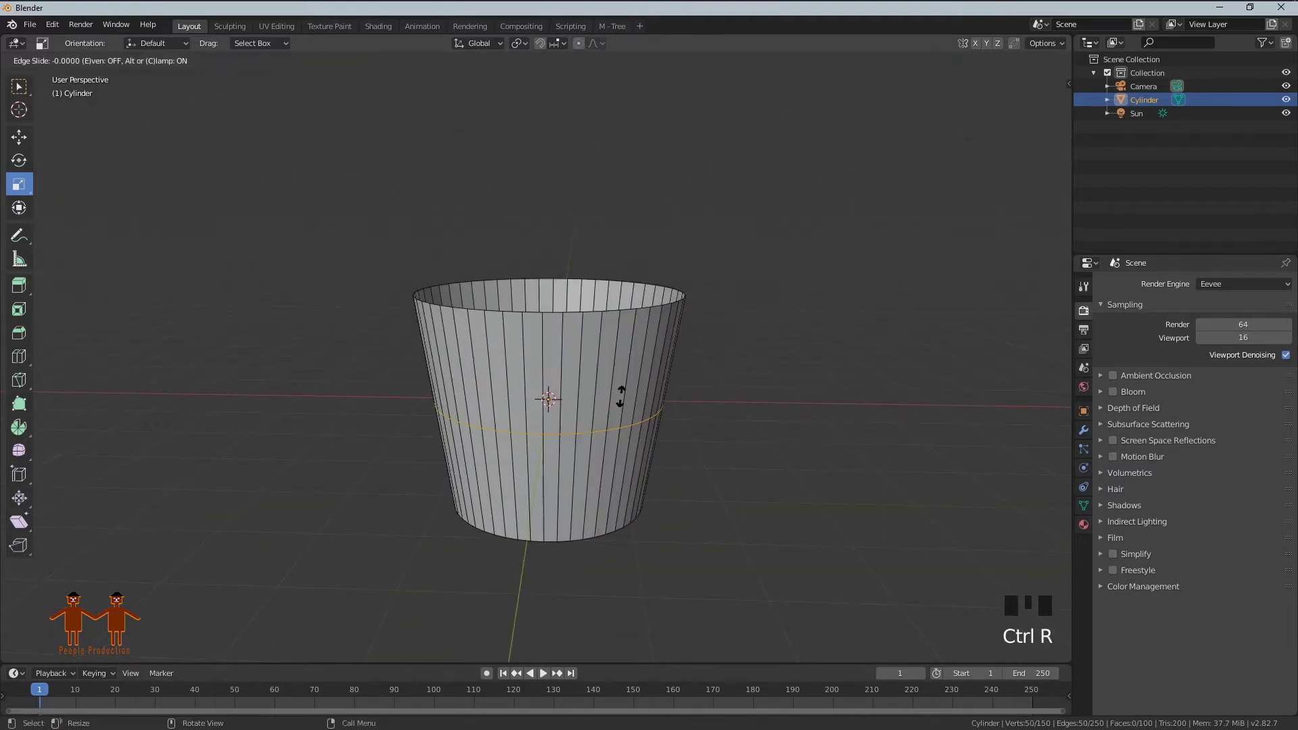
left_click_drag(555, 396, 556, 396)
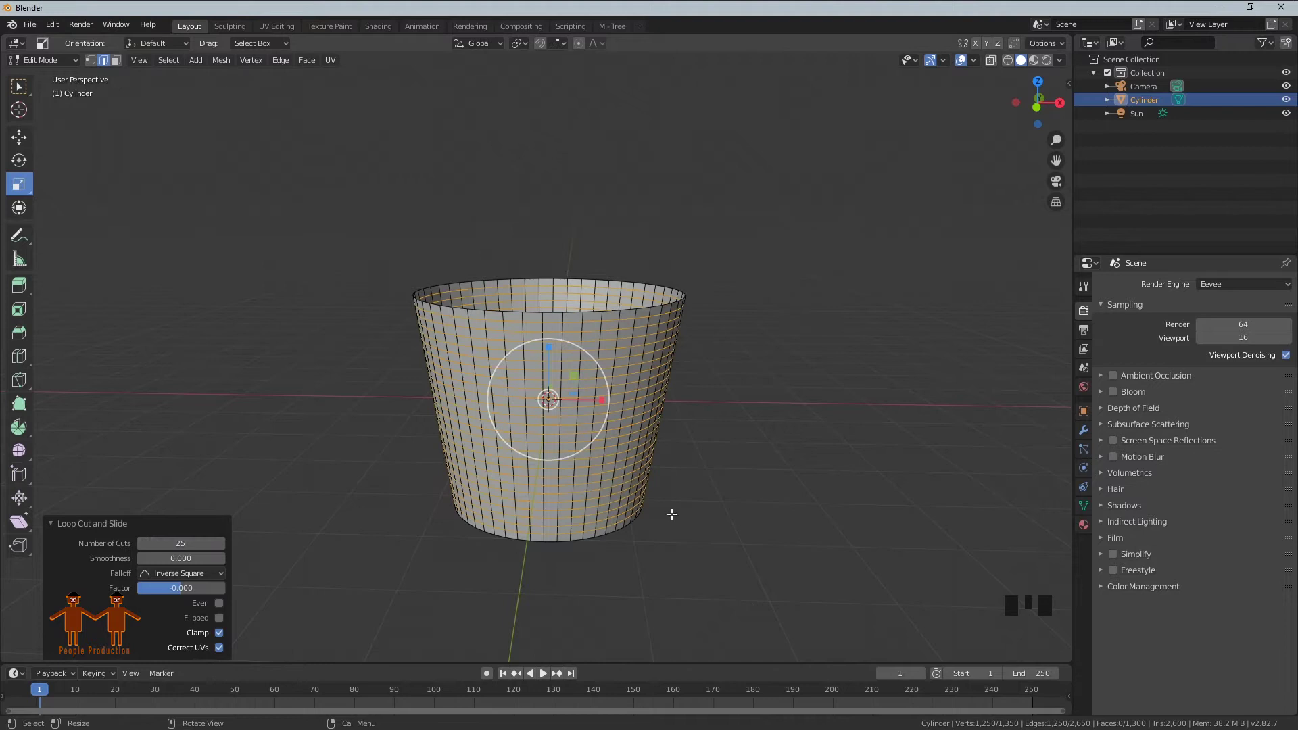
Raise the loop cut count to 25 for a dense grid and return to Object Mode.
left_click(546, 394)
left_click_drag(546, 394, 578, 410)
left_click(578, 410)
key("Tab")
left_click(557, 371)
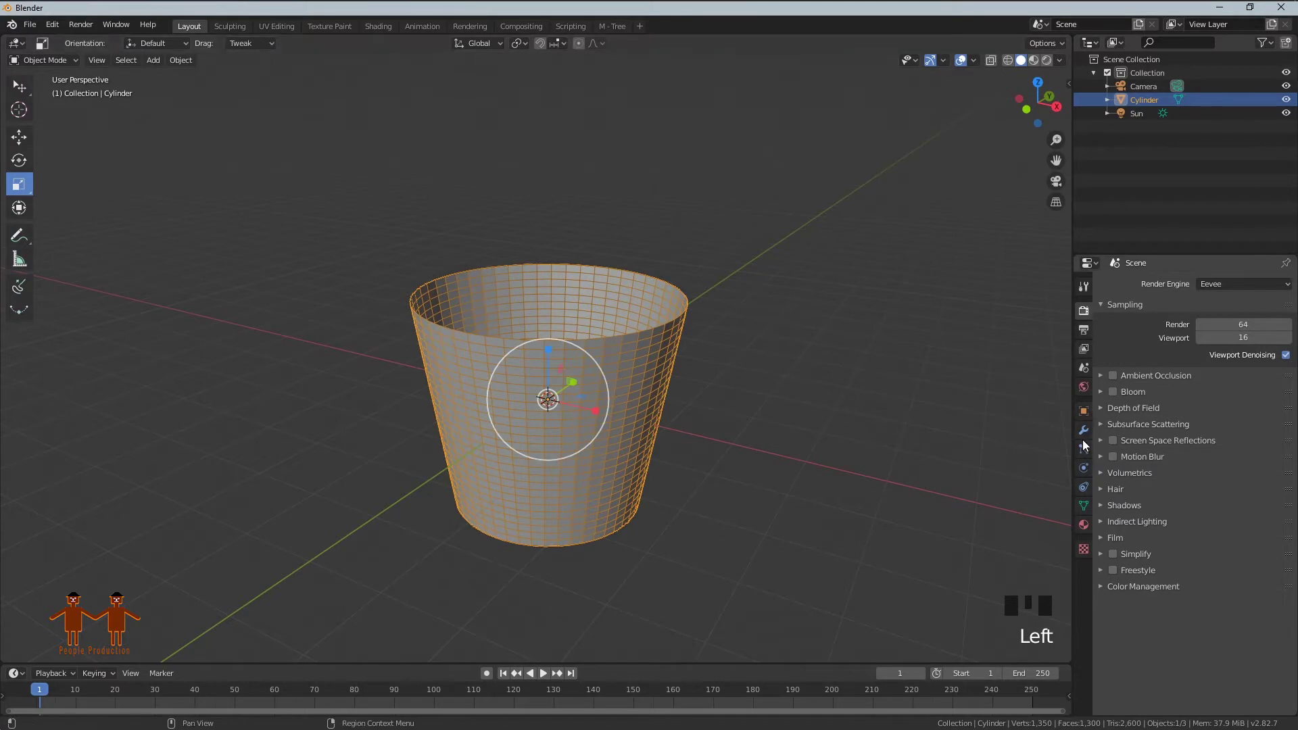
Add a Wireframe modifier to the basket and set its wire thickness.
left_click(1089, 432)
left_click_drag(1178, 287, 1027, 540)
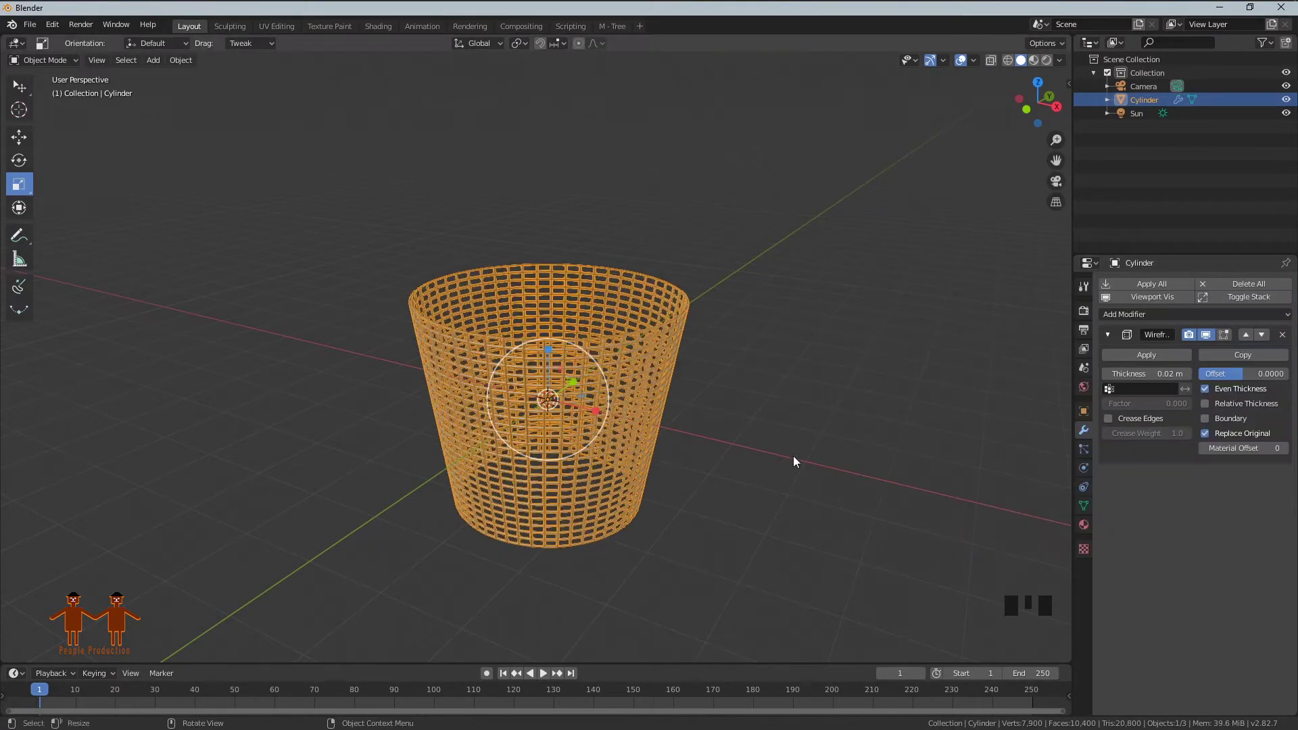
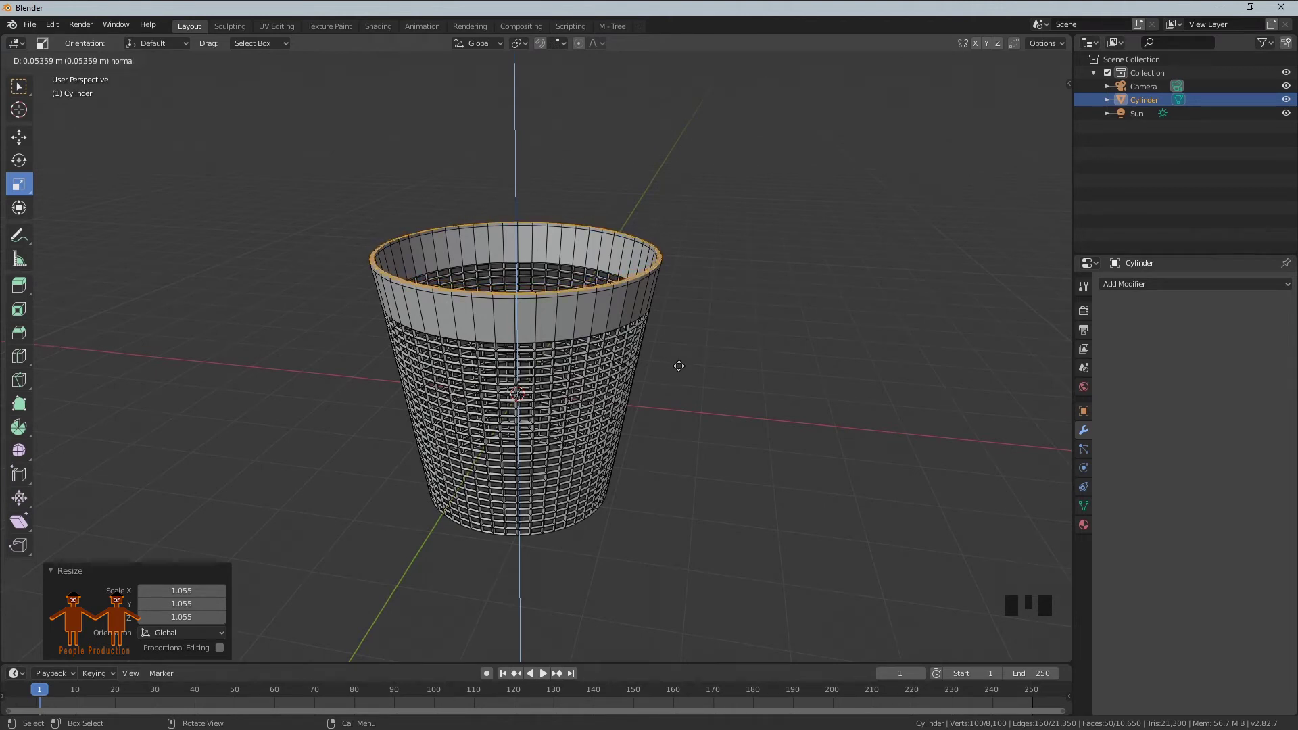
Select the top rim face ring via Select Similar and extrude it outward into a flared lip.
scroll("up", 3)
left_click_drag(644, 335, 627, 342)
scroll("up", 3)
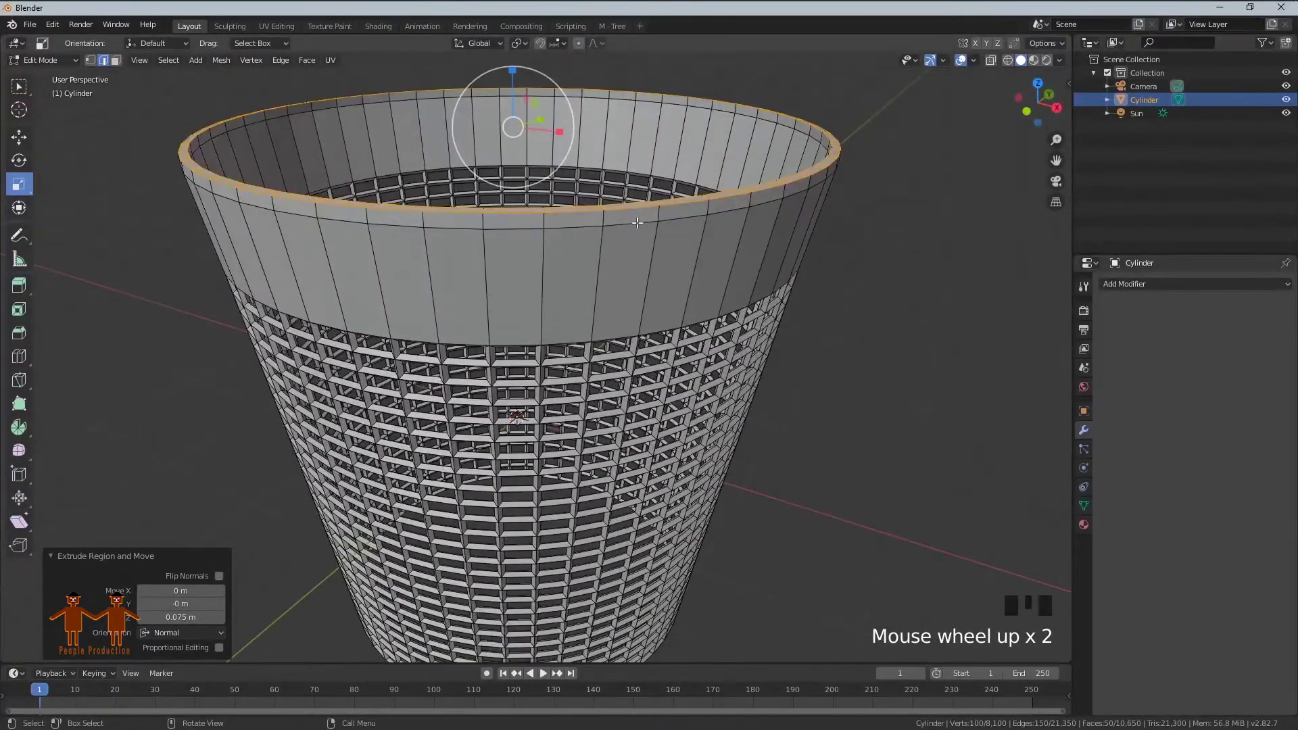
left_click(638, 213)
key("3")
left_click(631, 209)
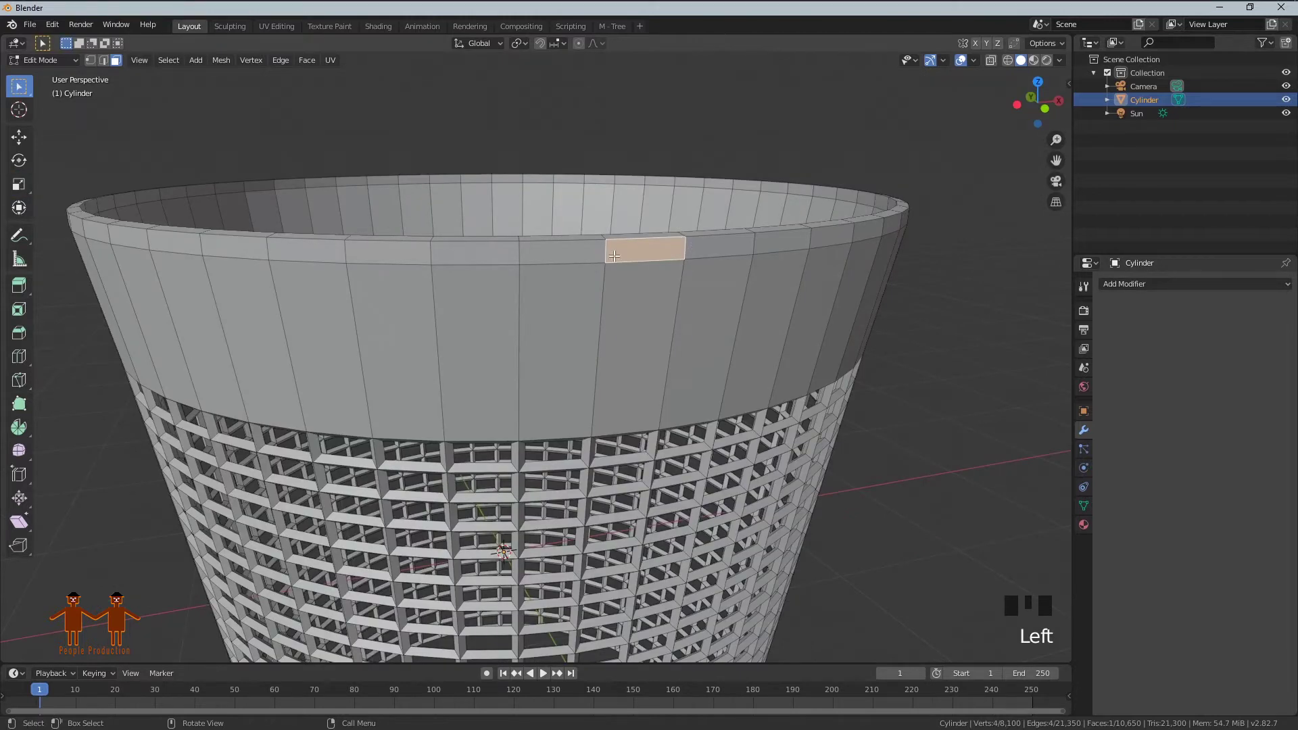
left_click_drag(178, 66, 249, 209)
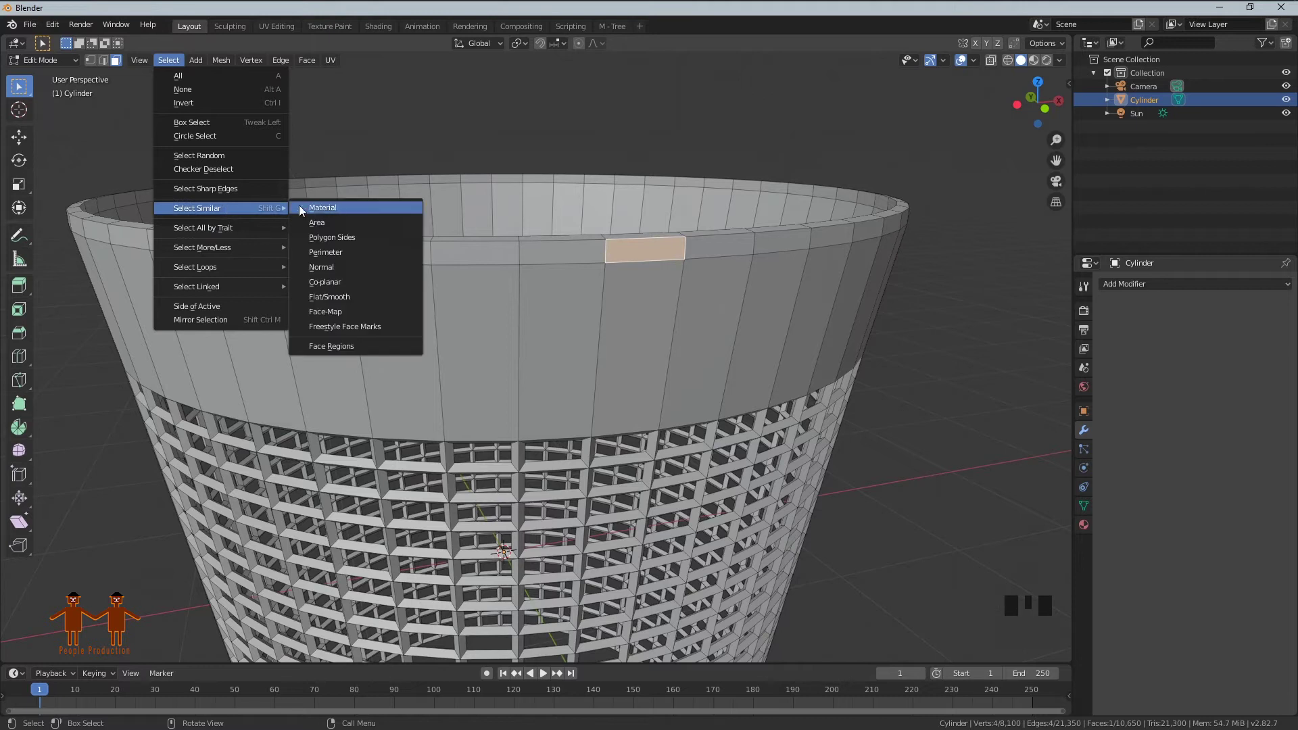
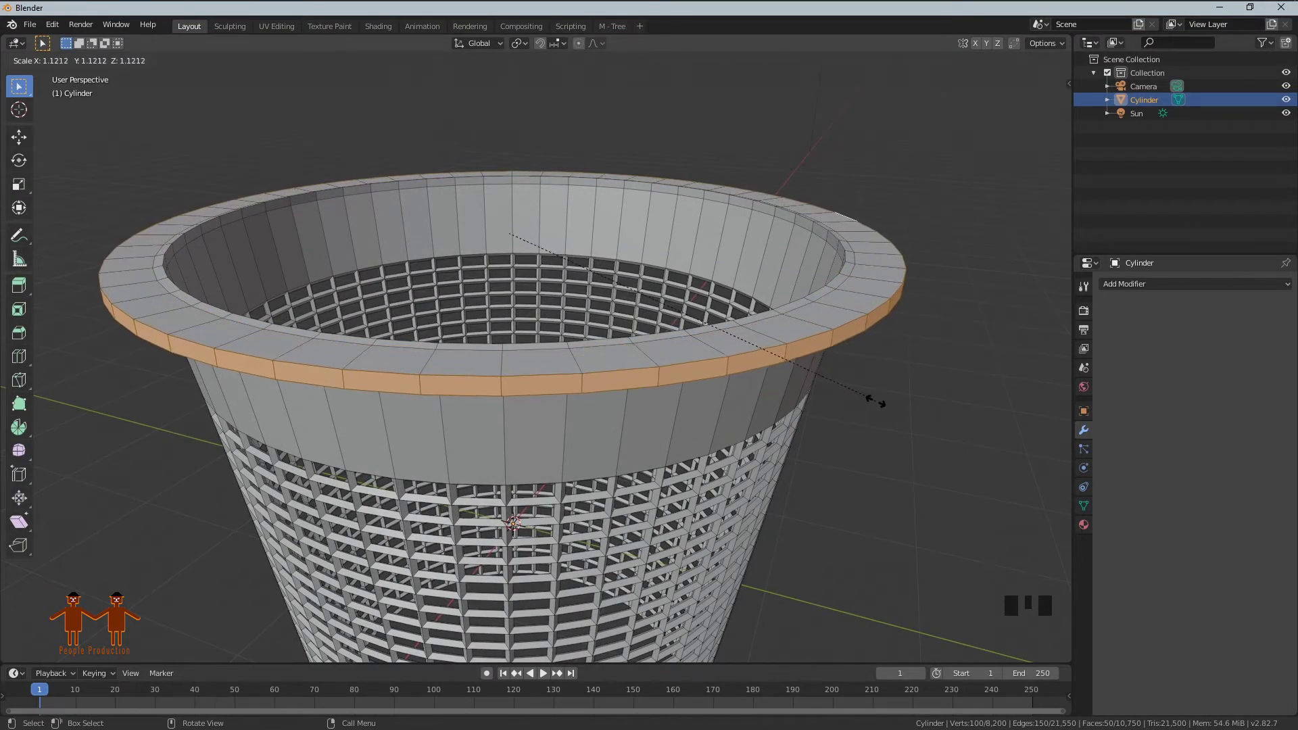
Scale the extruded rim wider, then select the ring of faces under the rim by similar normal.
key("e")
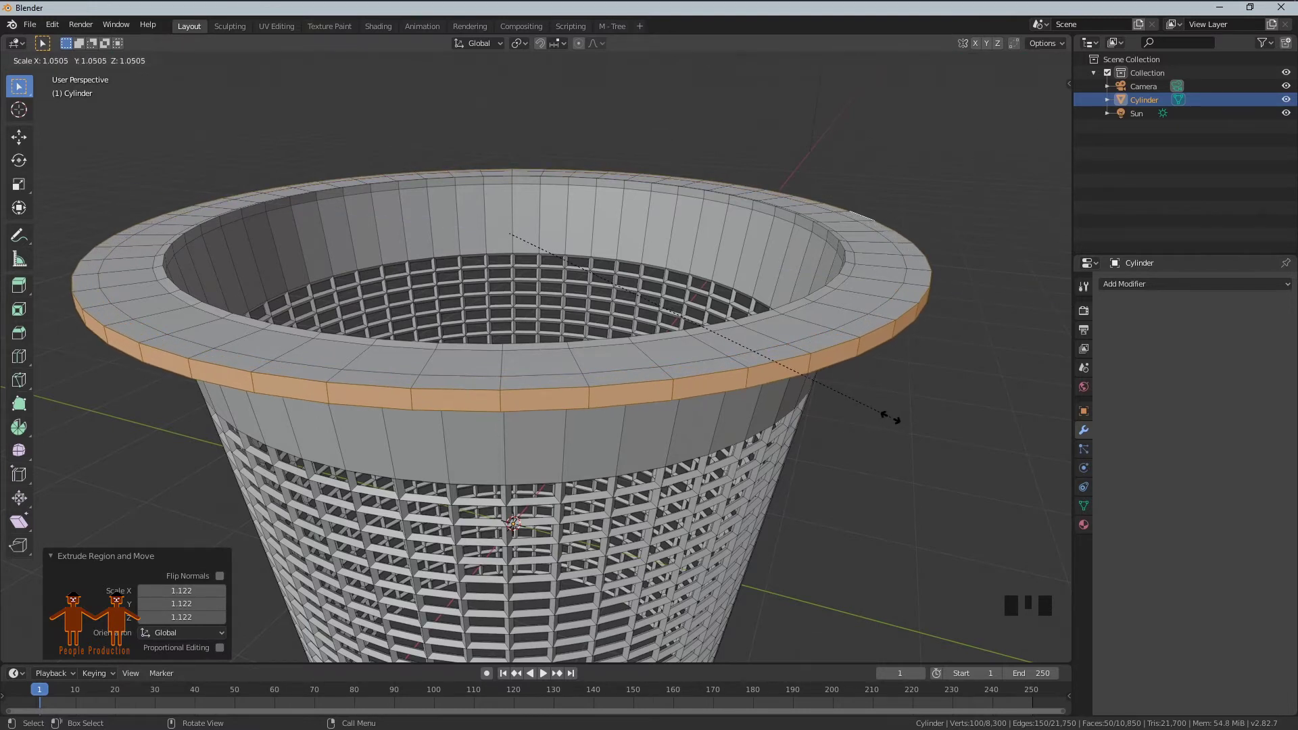
scroll("down", 3)
left_click_drag(715, 429, 826, 435)
key("s")
left_click_drag(809, 405, 803, 302)
scroll("up", 3)
left_click_drag(834, 290, 756, 212)
left_click(756, 212)
left_click_drag(172, 68, 383, 230)
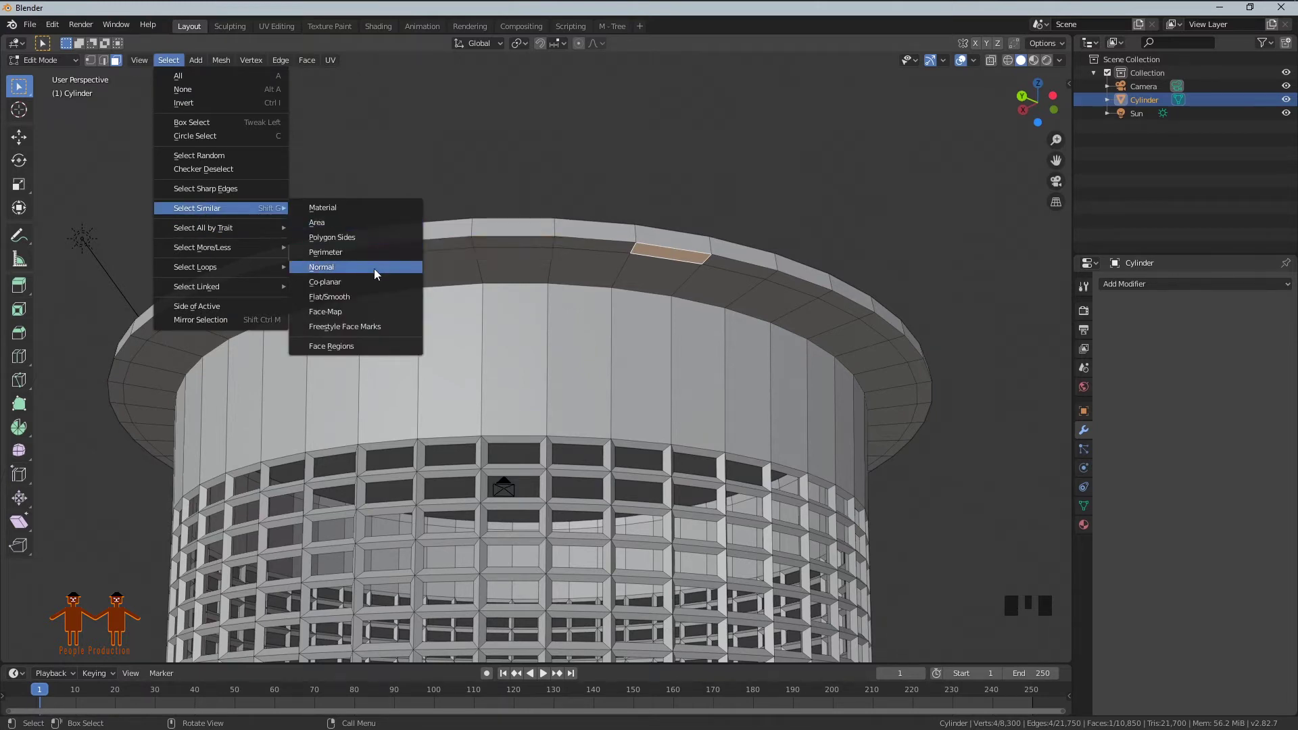
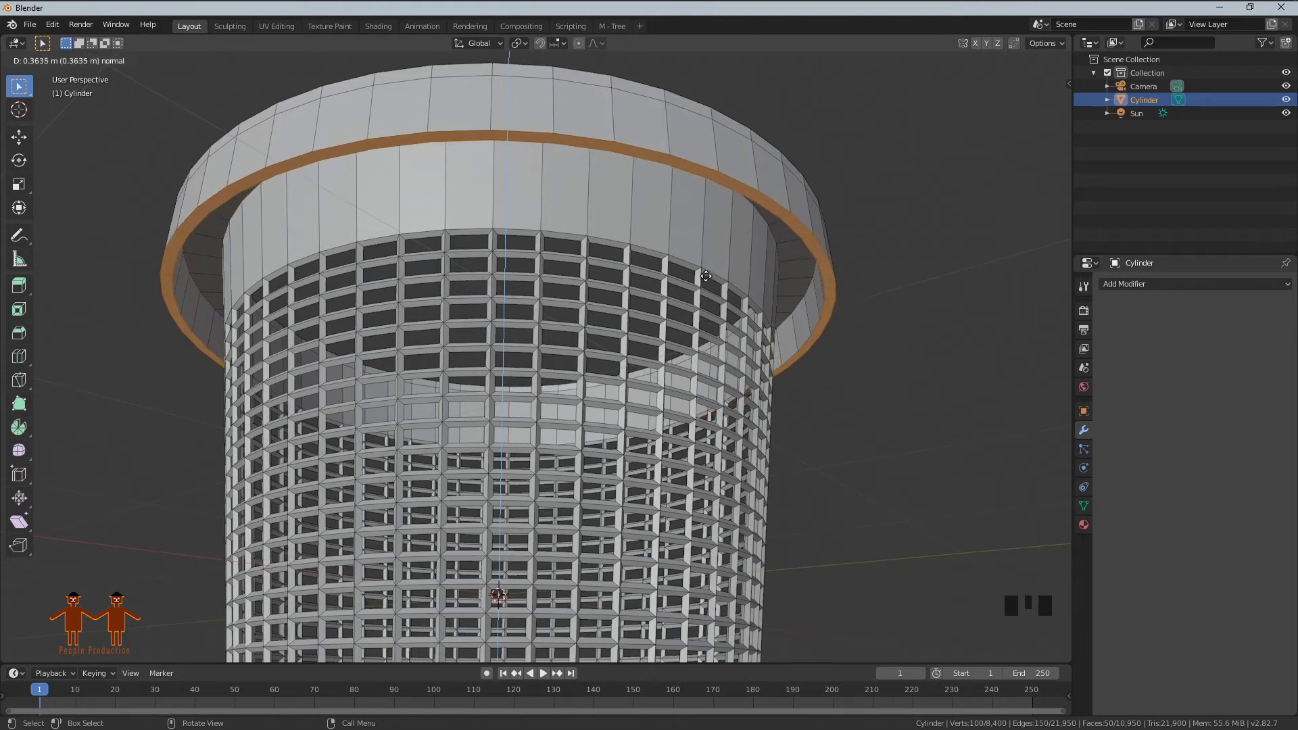
Extrude a lip hanging down from the rim's outer edge and view the basket from beneath.
left_click_drag(744, 247, 690, 328)
scroll("down", 3)
key("Tab")
left_click(713, 335)
left_click_drag(750, 368, 871, 396)
scroll("down", 3)
left_click_drag(722, 346, 518, 402)
scroll("up", 3)
Select the inner and outer bottom edge loops and bridge them with faces.
left_click(726, 334)
scroll("up", 3)
key("Tab")
key("2")
left_click(762, 294)
left_click_drag(783, 313, 982, 211)
left_click(982, 211)
left_click(876, 236)
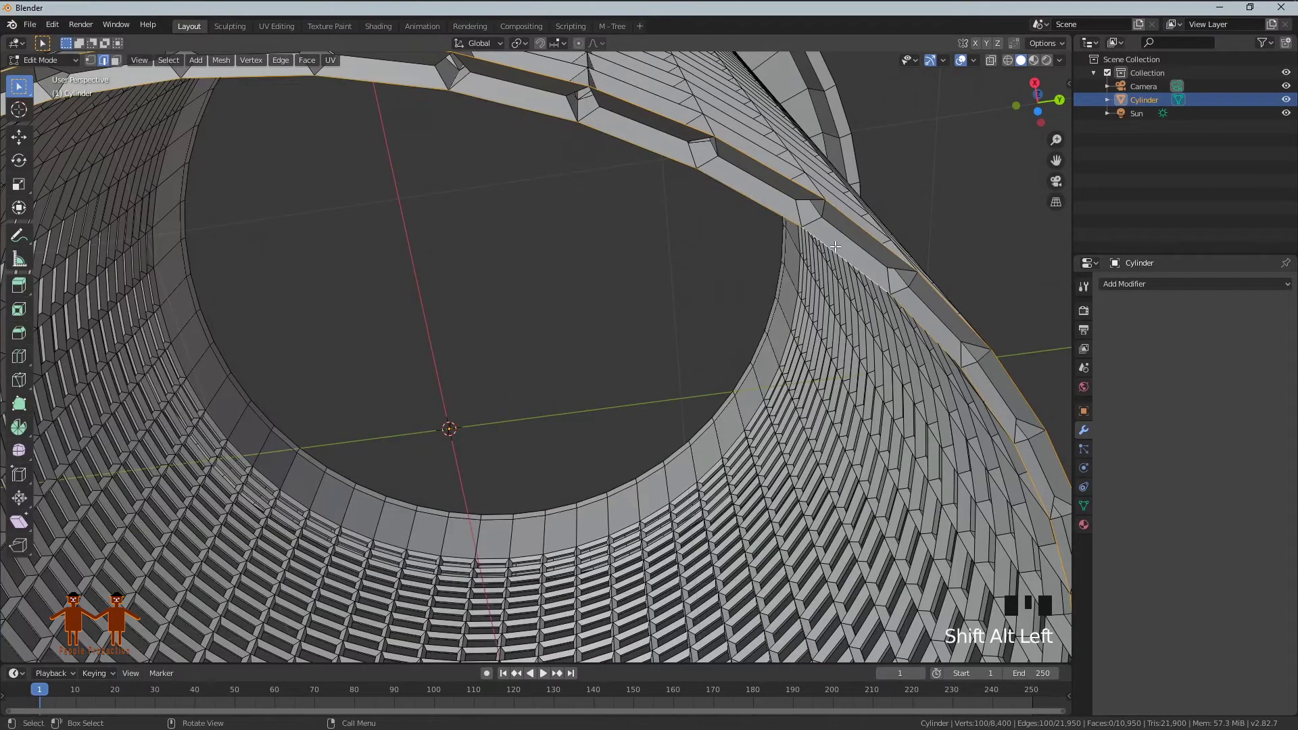
Orbit back to the basket's side to inspect the bridged underside.
left_click_drag(839, 247, 928, 217)
scroll("down", 3)
middle_click(838, 230)
scroll("down", 3)
left_click_drag(800, 365, 841, 294)
key("e")
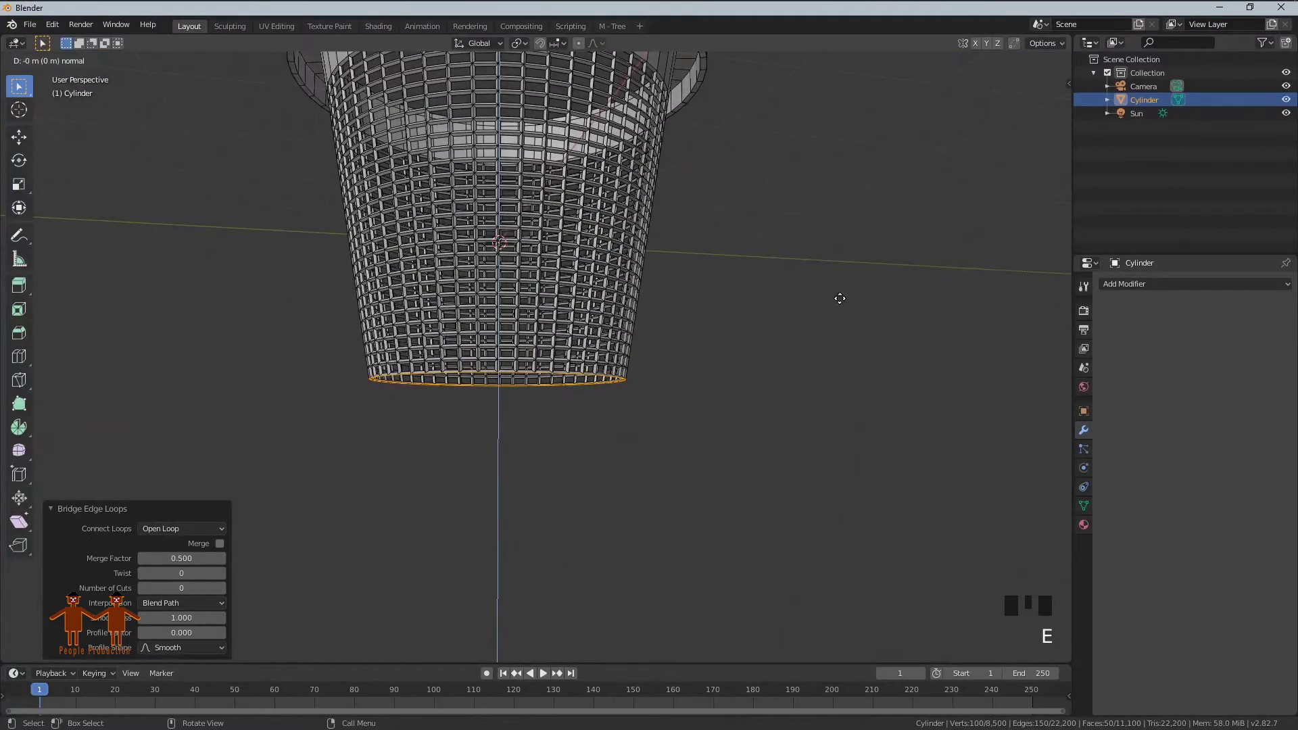
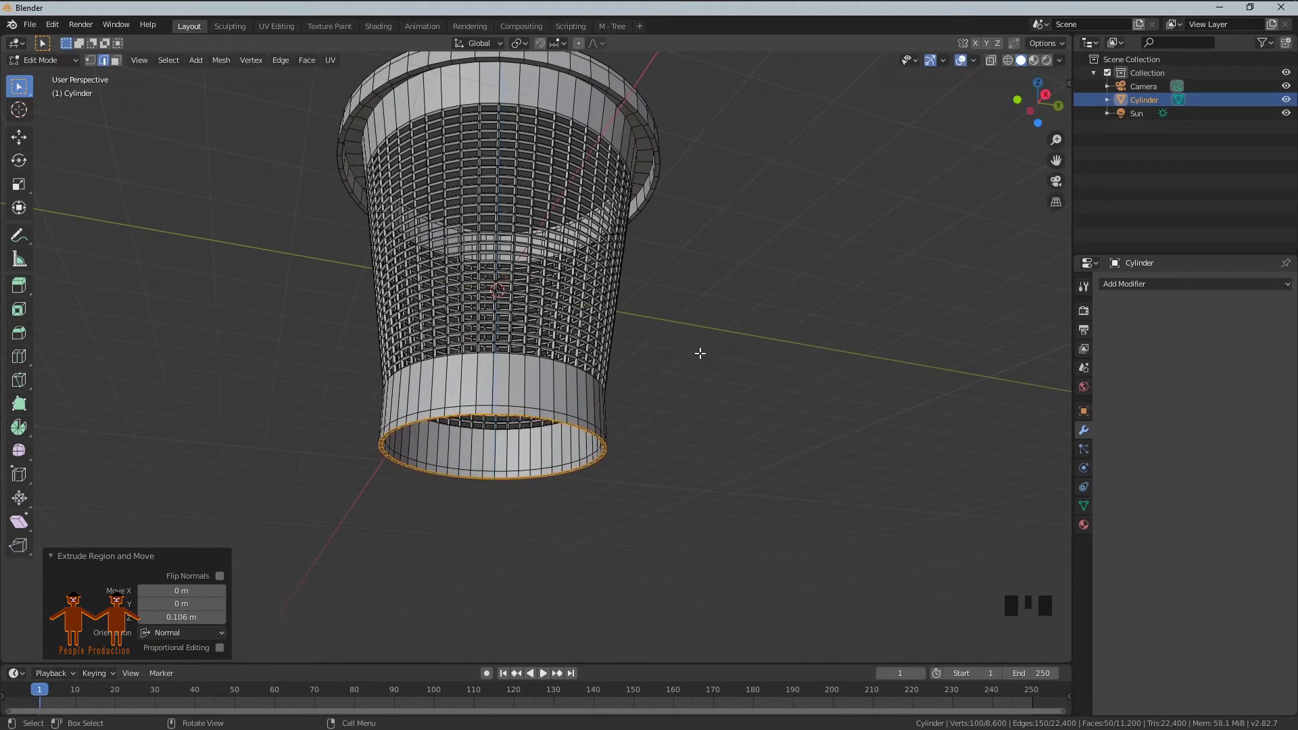
Extrude the bottom edge loop downward into a solid base band and return to Object Mode.
key("e")
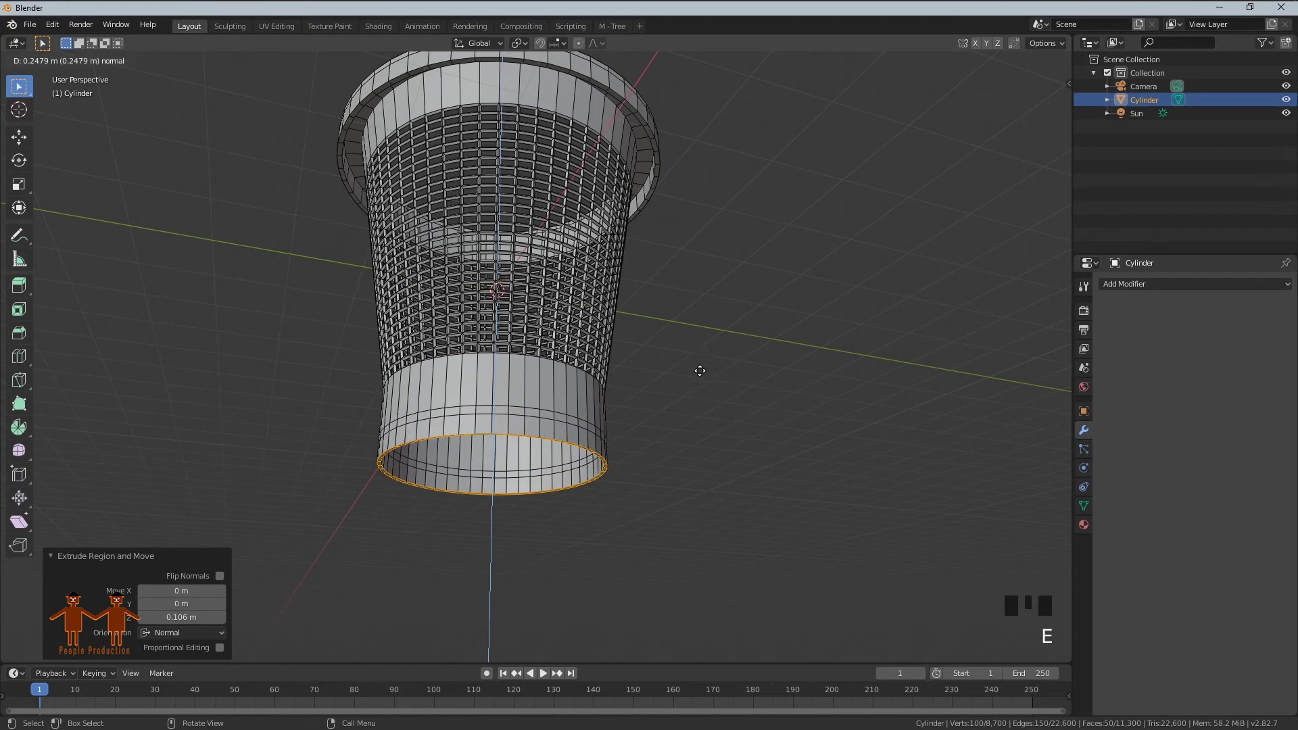
key("Tab")
left_click(711, 378)
left_click_drag(635, 392, 592, 392)
scroll("up", 3)
left_click_drag(653, 432, 705, 495)
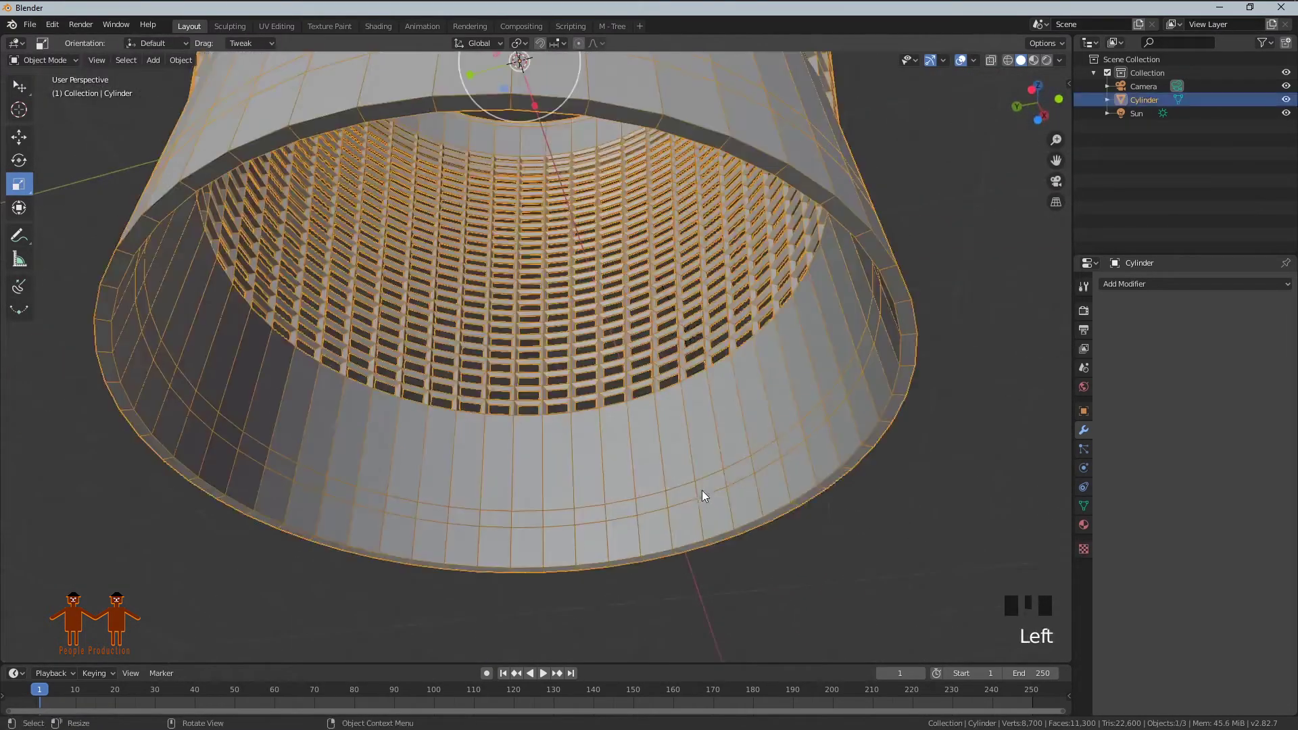
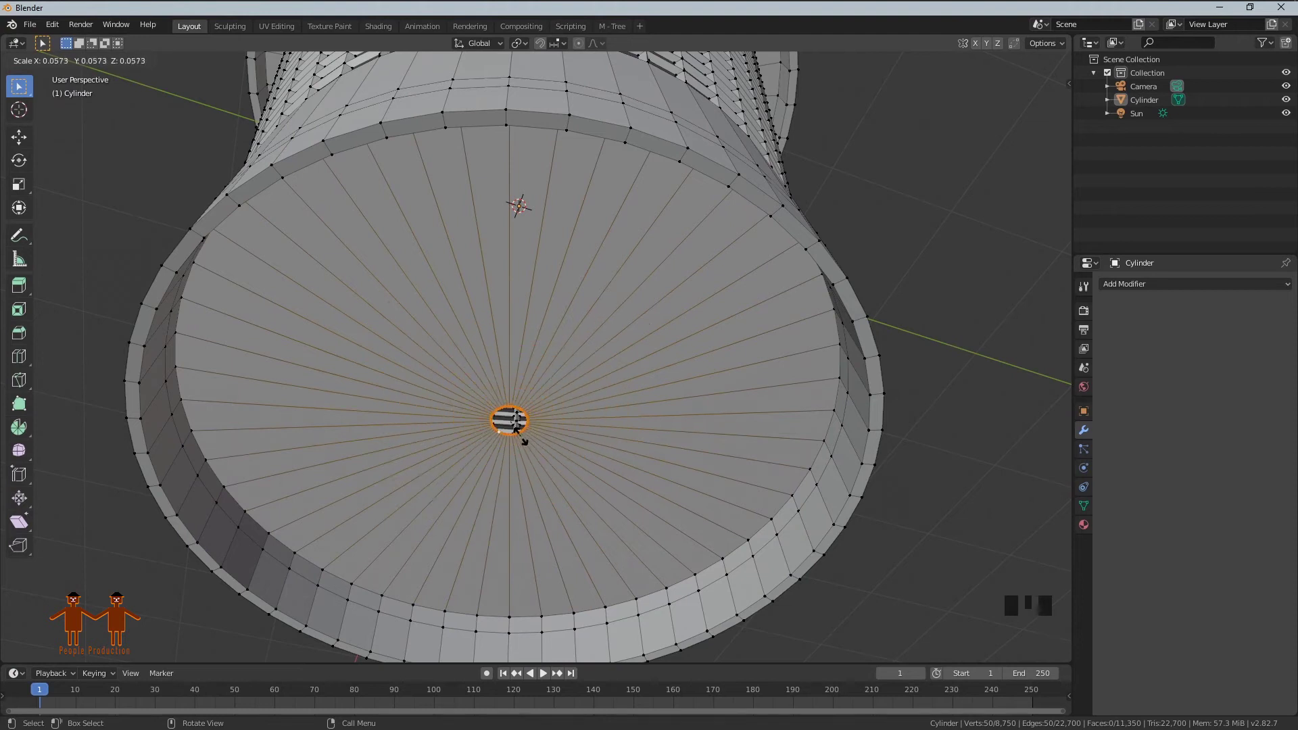
Merge the shrunken centre vertices into one to close the basket floor.
key("alt+m")
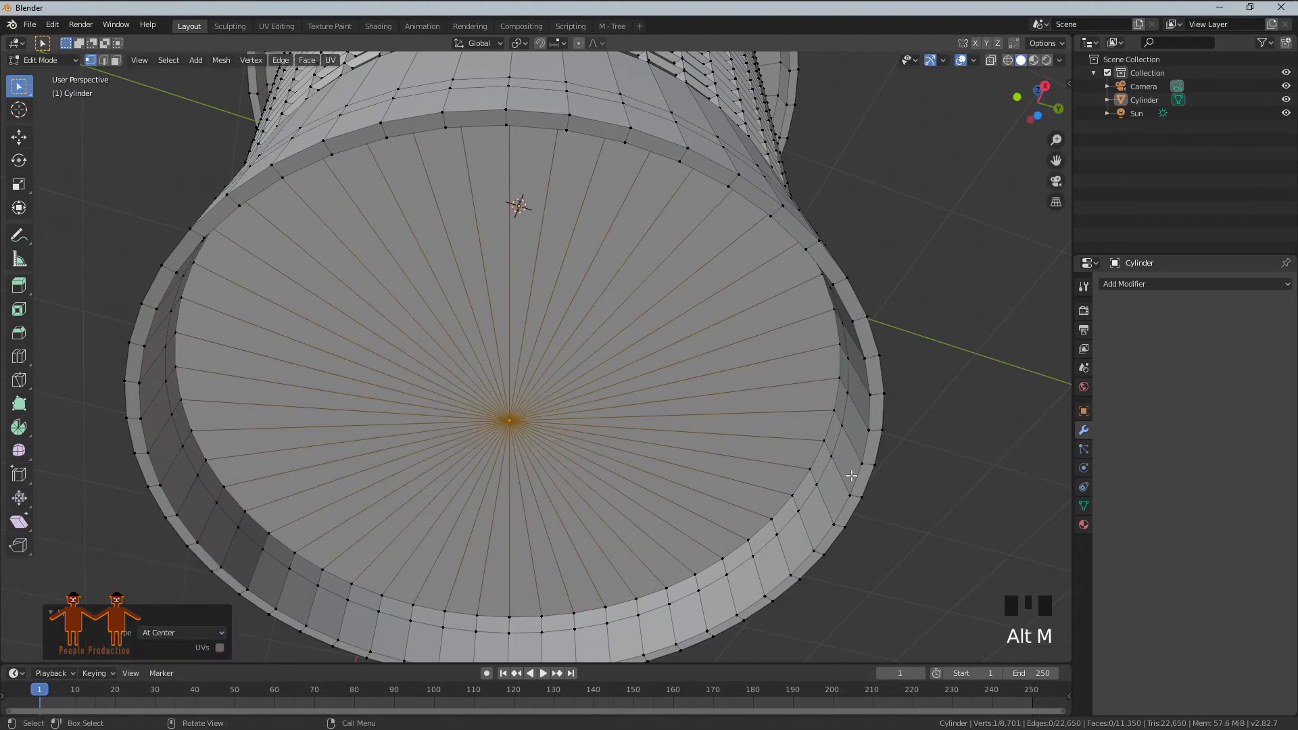
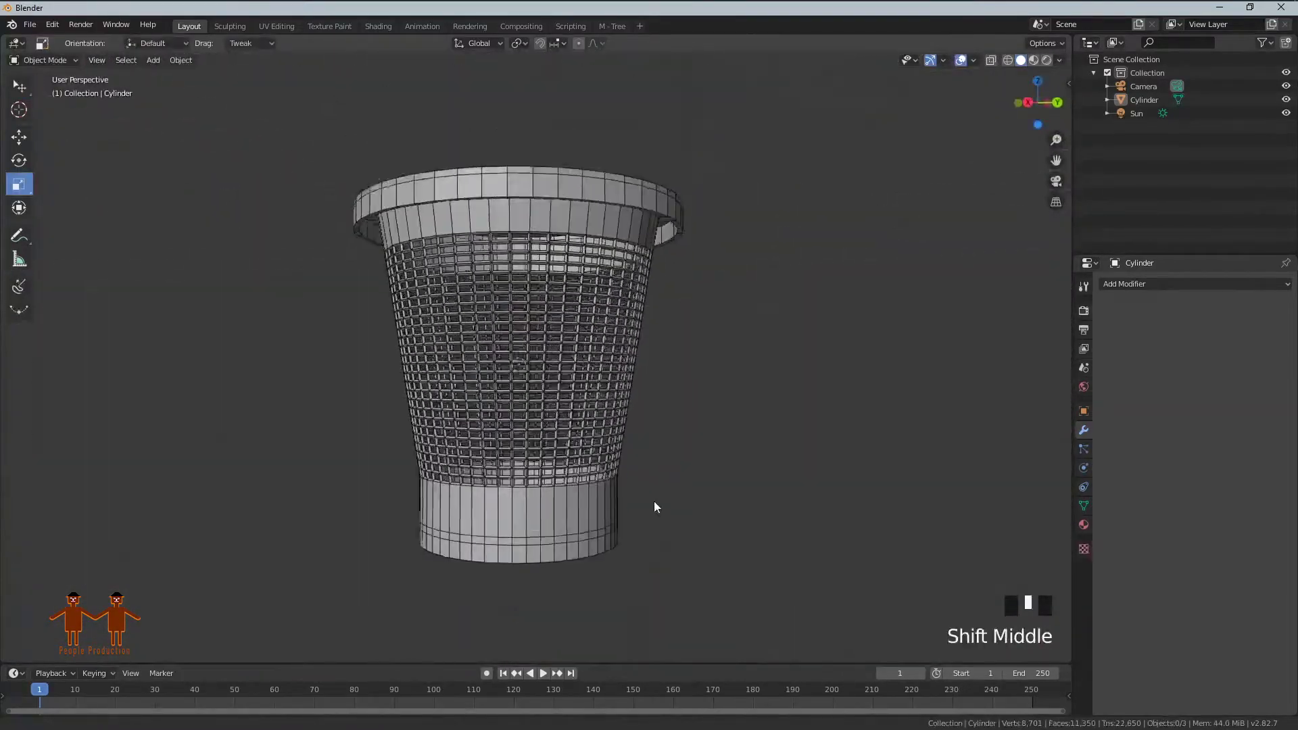
Raise the basket so its base rests on the ground grid and look through the scene camera.
left_click(595, 453)
key("KP_1")
key("g")
left_click(534, 327)
left_click_drag(784, 309, 764, 334)
scroll("down", 3)
left_click_drag(640, 392, 669, 406)
scroll("up", 3)
key("KP_0")
left_click_drag(607, 371, 617, 362)
scroll("up", 3)
Lock the camera to the view and navigate until the whole wastebasket is framed.
key("n")
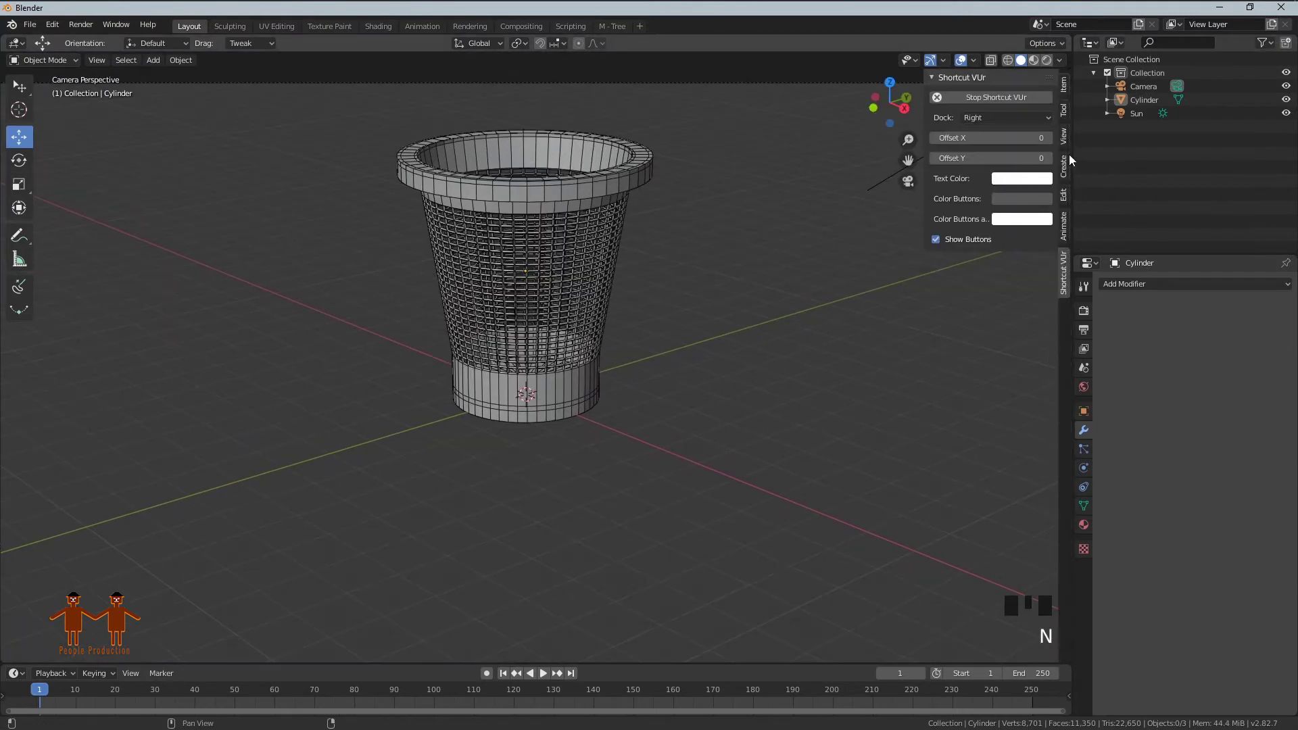
left_click(1069, 138)
left_click(1049, 248)
scroll("down", 3)
left_click_drag(584, 315, 589, 398)
scroll("up", 3)
middle_click(696, 405)
scroll("up", 3)
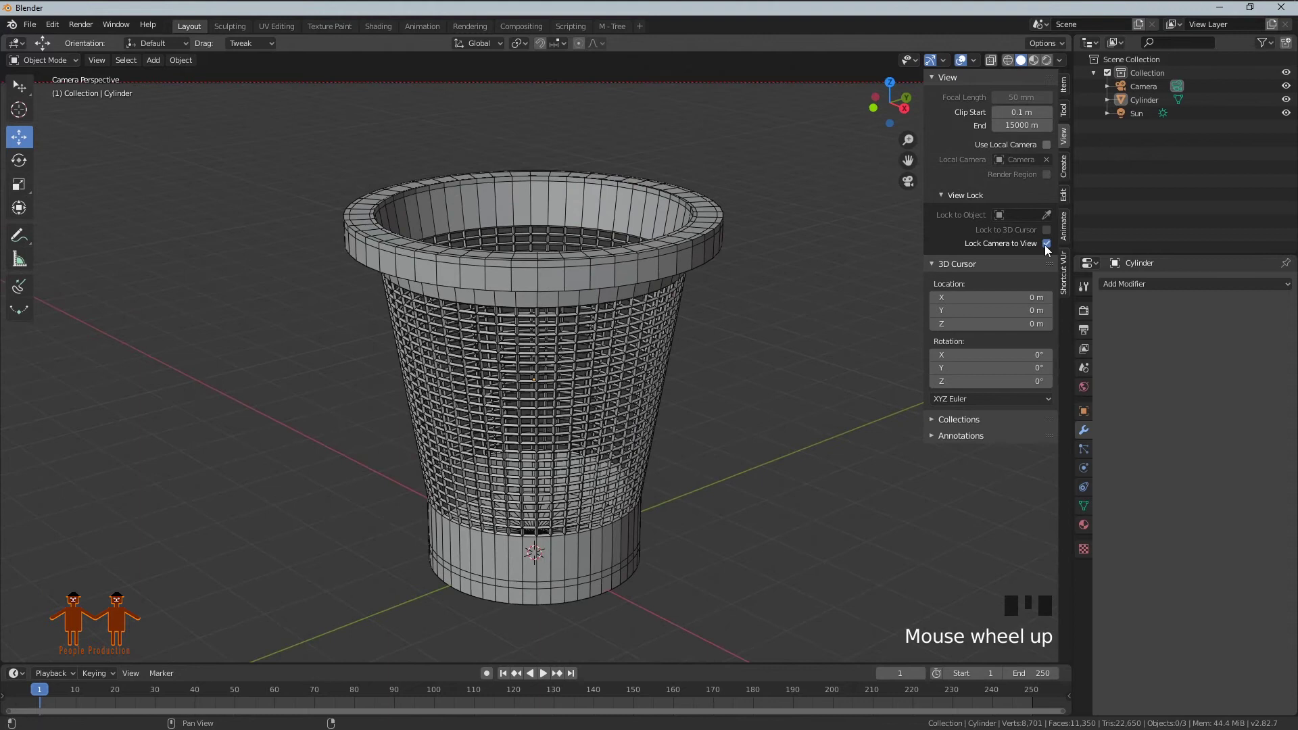
Unlock the camera from view navigation and select the wastebasket.
left_click(1052, 243)
left_click_drag(614, 357, 633, 359)
scroll("up", 3)
key("n")
left_click(603, 326)
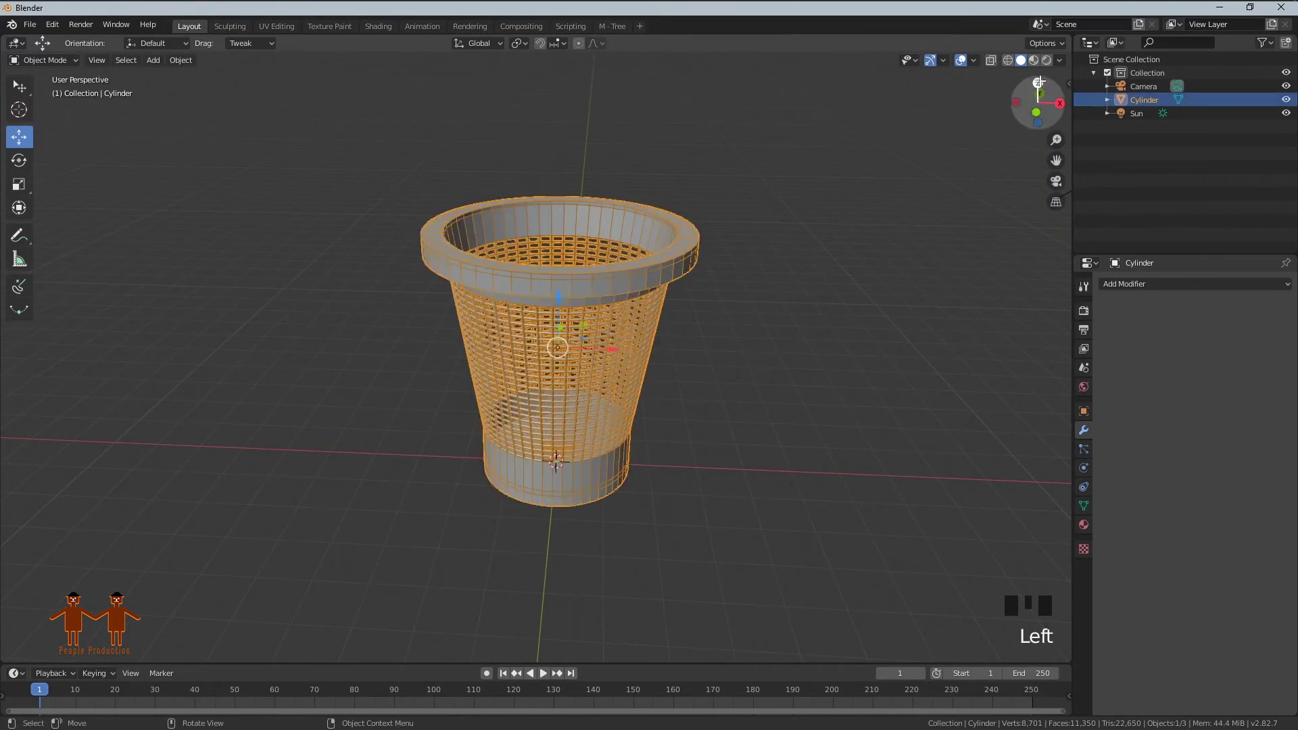
Give the wastebasket a new material with a red base colour.
left_click(1035, 65)
left_click_drag(675, 308, 571, 297)
left_click(570, 297)
left_click(1087, 524)
left_click(1202, 344)
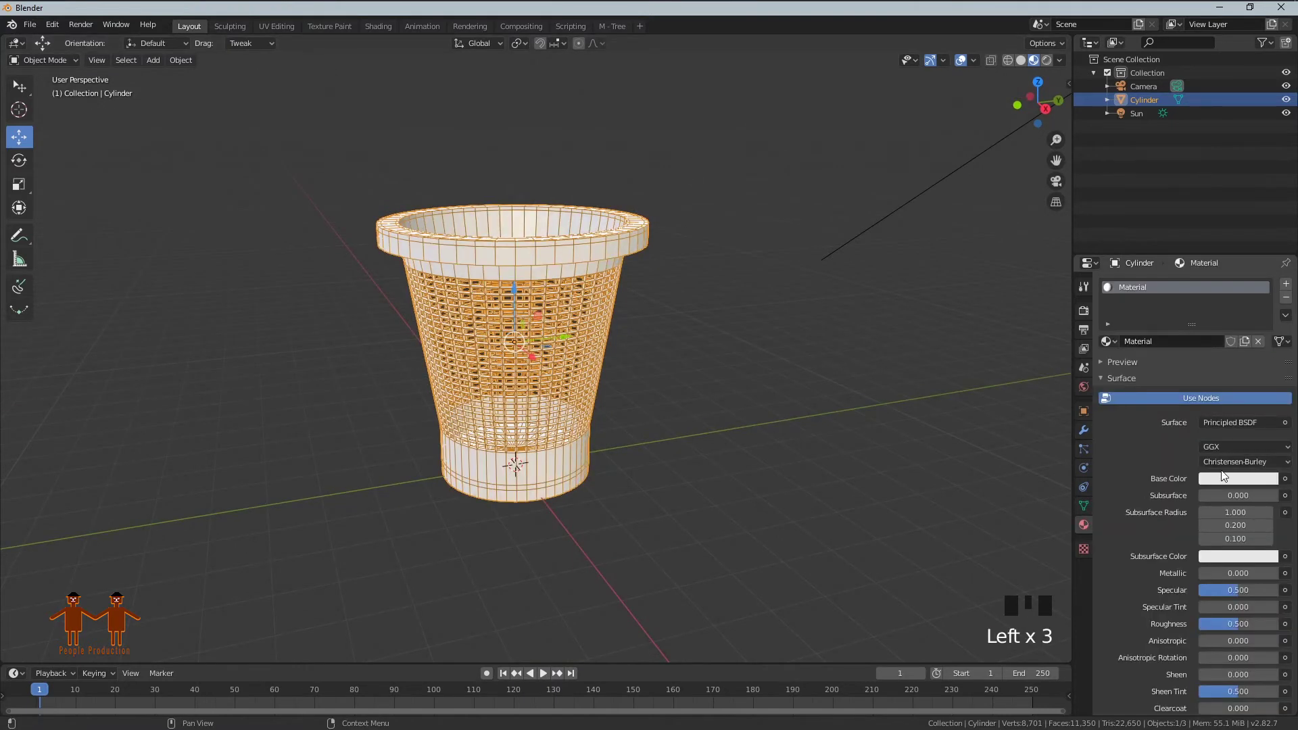
left_click(1229, 480)
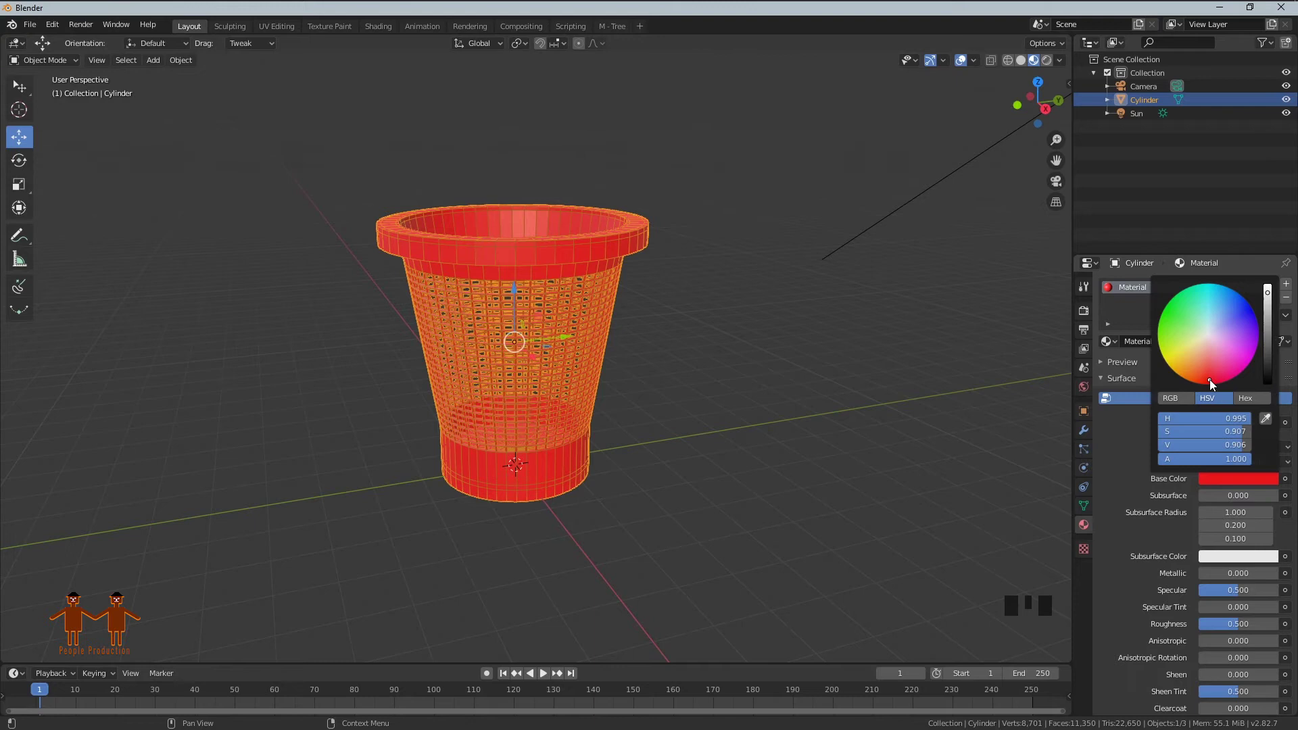
left_click(920, 443)
middle_click(531, 326)
left_click(962, 63)
Add a Subdivision Surface modifier to the basket with levels set to 2.
scroll("up", 3)
scroll("down", 3)
left_click_drag(561, 269, 602, 240)
left_click(602, 240)
left_click(1092, 435)
left_click_drag(1145, 294, 1057, 513)
left_click_drag(805, 407, 1191, 418)
left_click_drag(1191, 418, 856, 402)
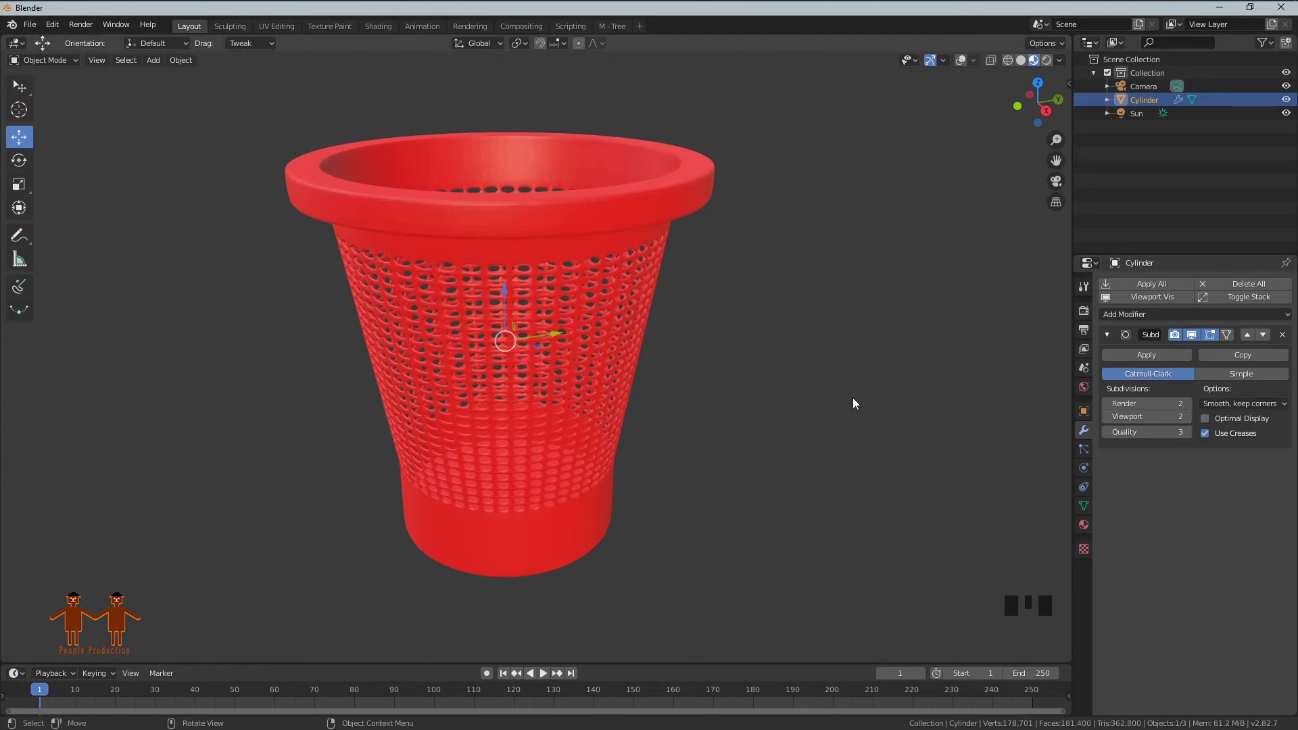
Apply the Subdivision modifier so the smoothing becomes permanent mesh geometry.
left_click_drag(559, 205, 527, 205)
left_click(1136, 358)
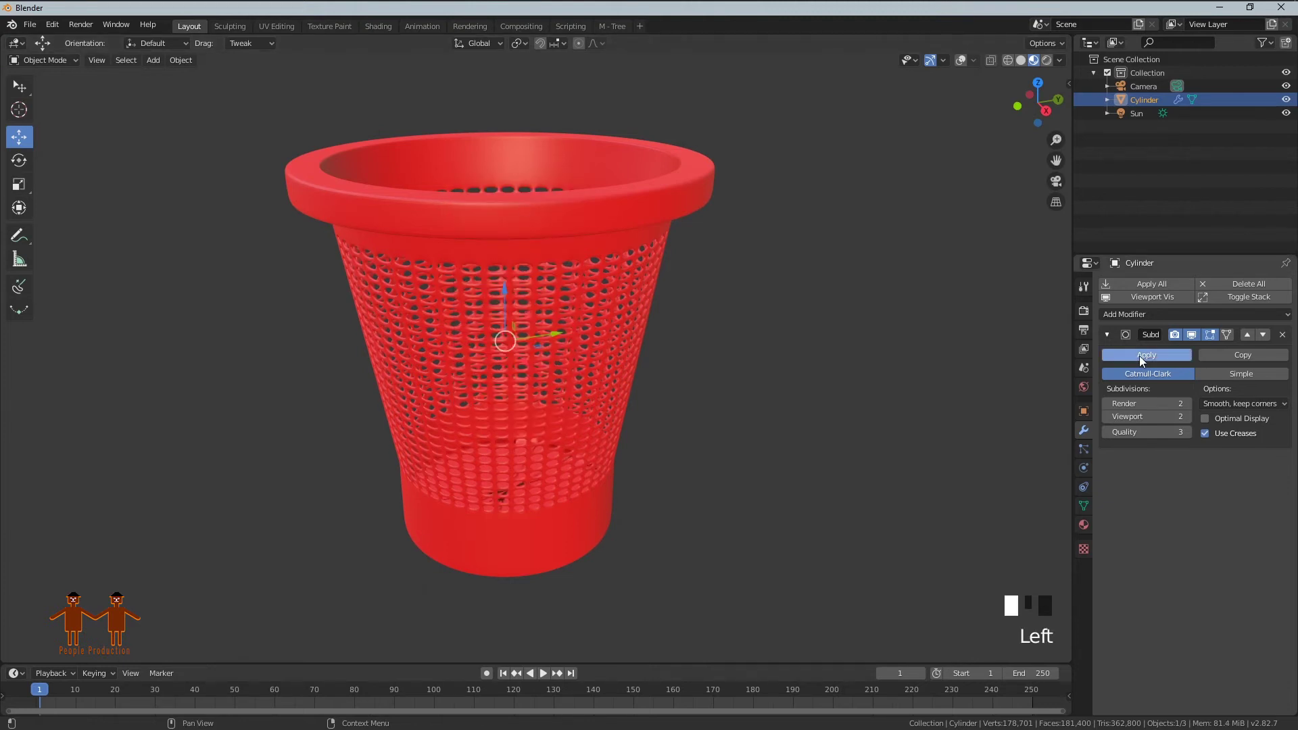
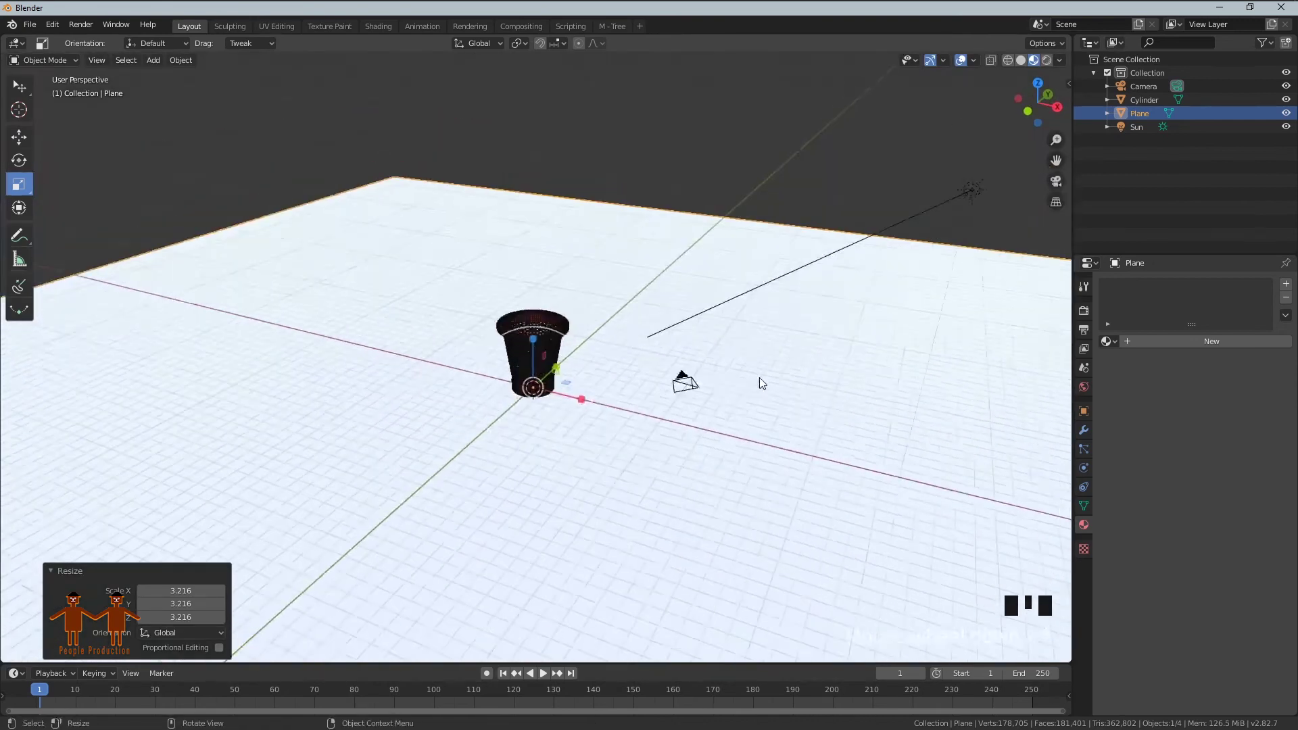
Select the sun and look through the scene camera.
left_click_drag(744, 383, 715, 303)
left_click(715, 303)
middle_click(709, 315)
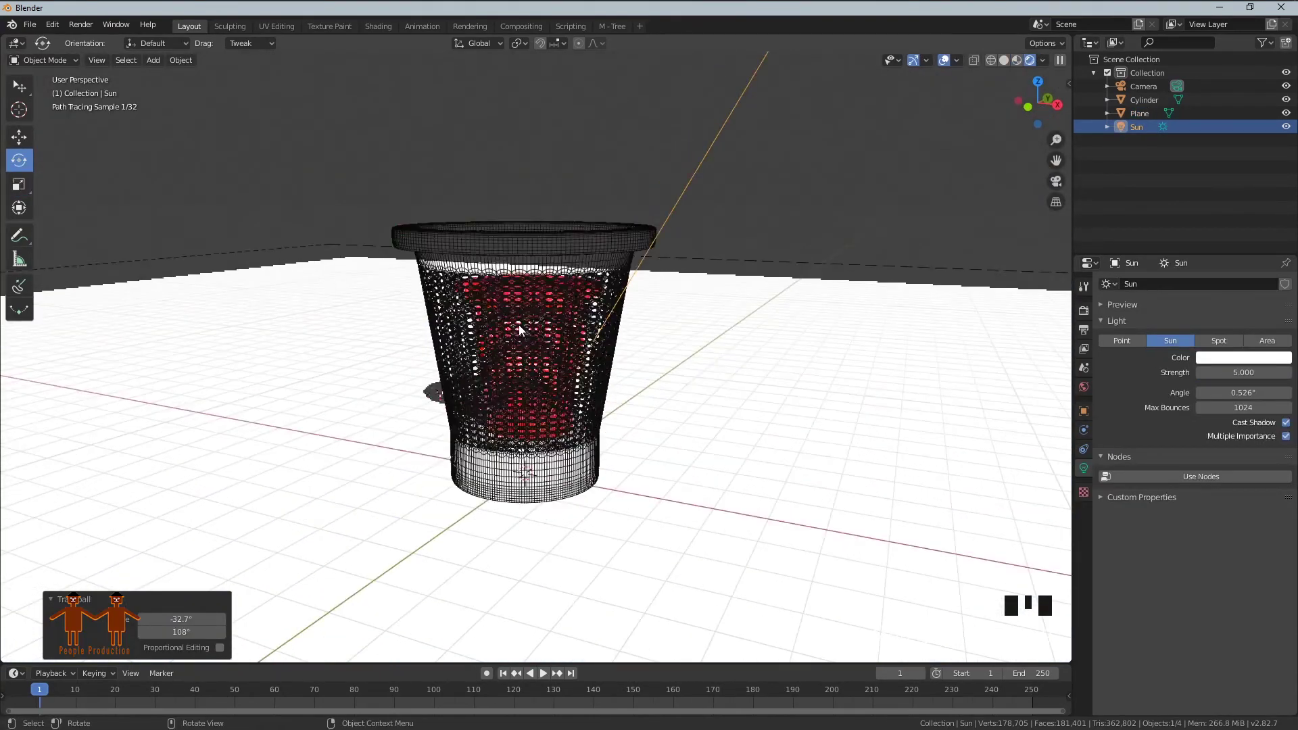
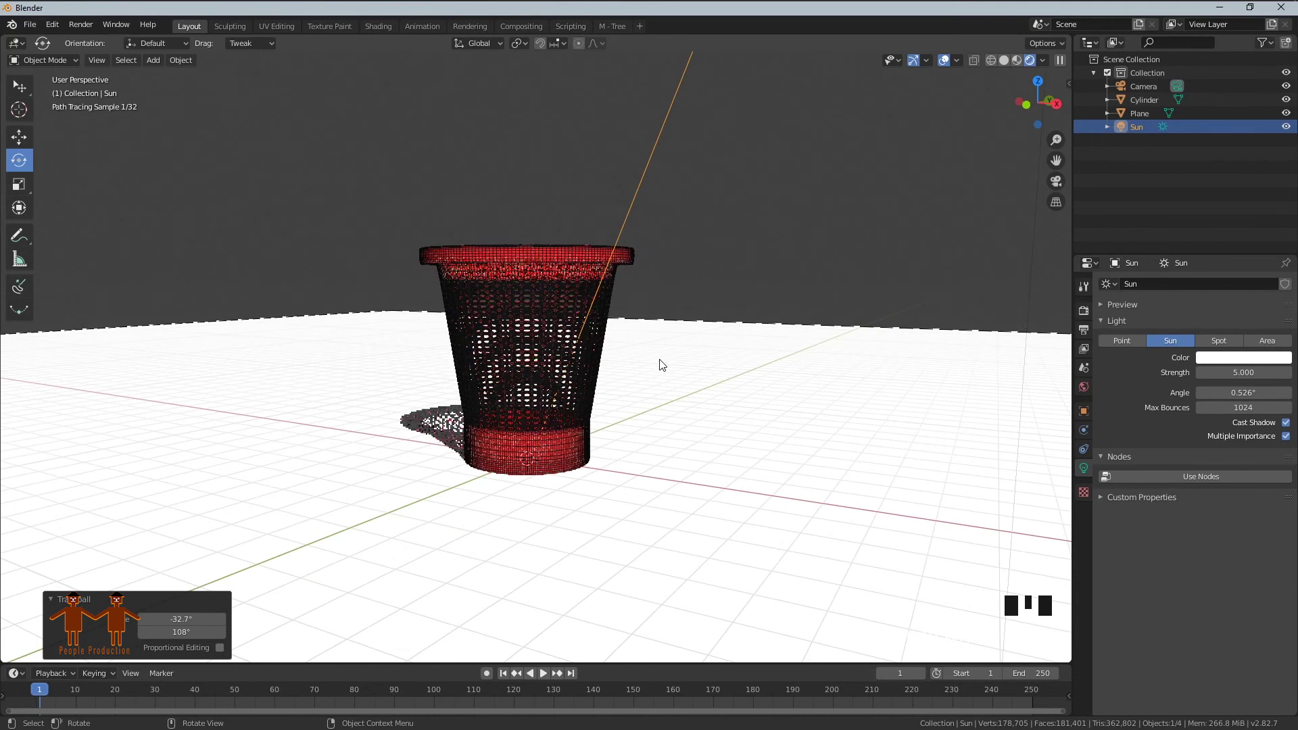
key("KP_0")
Move and rotate the sun so the basket casts its perforated shadow on the ground.
scroll("down", 3)
key("g")
left_click(553, 132)
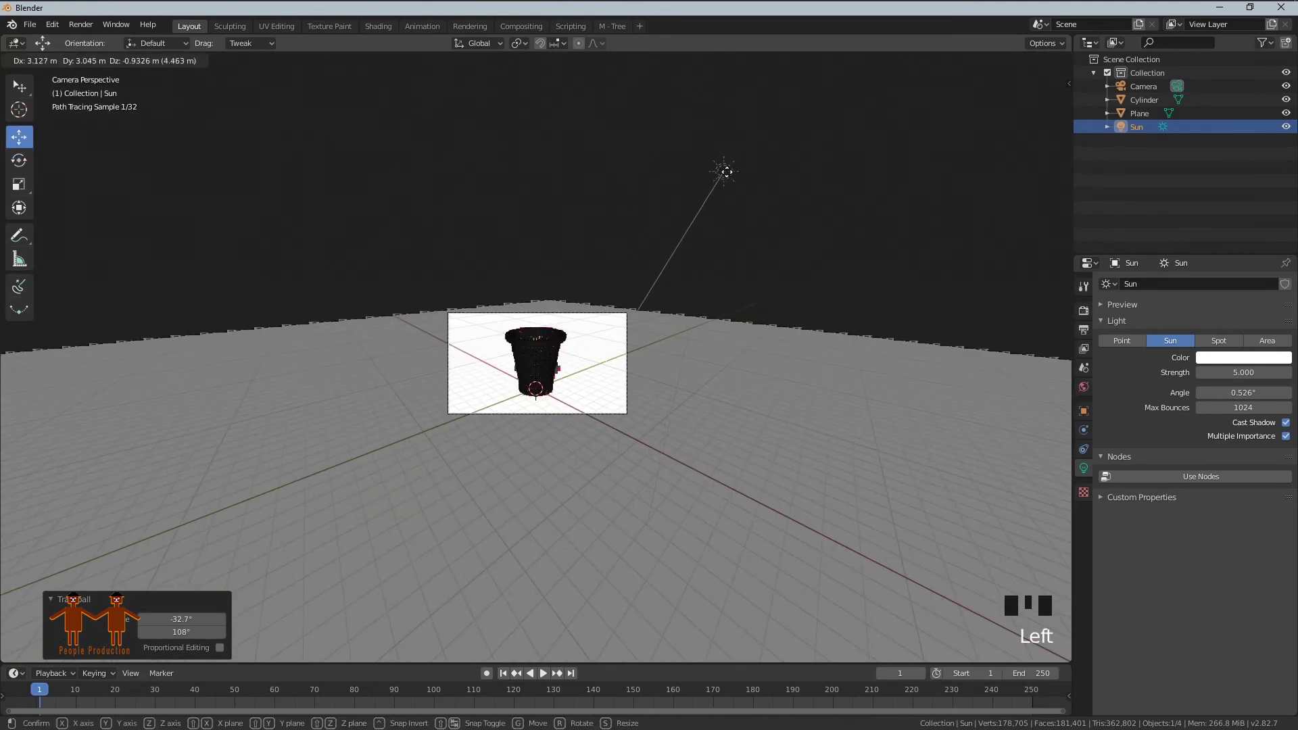
key("r")
left_click(674, 233)
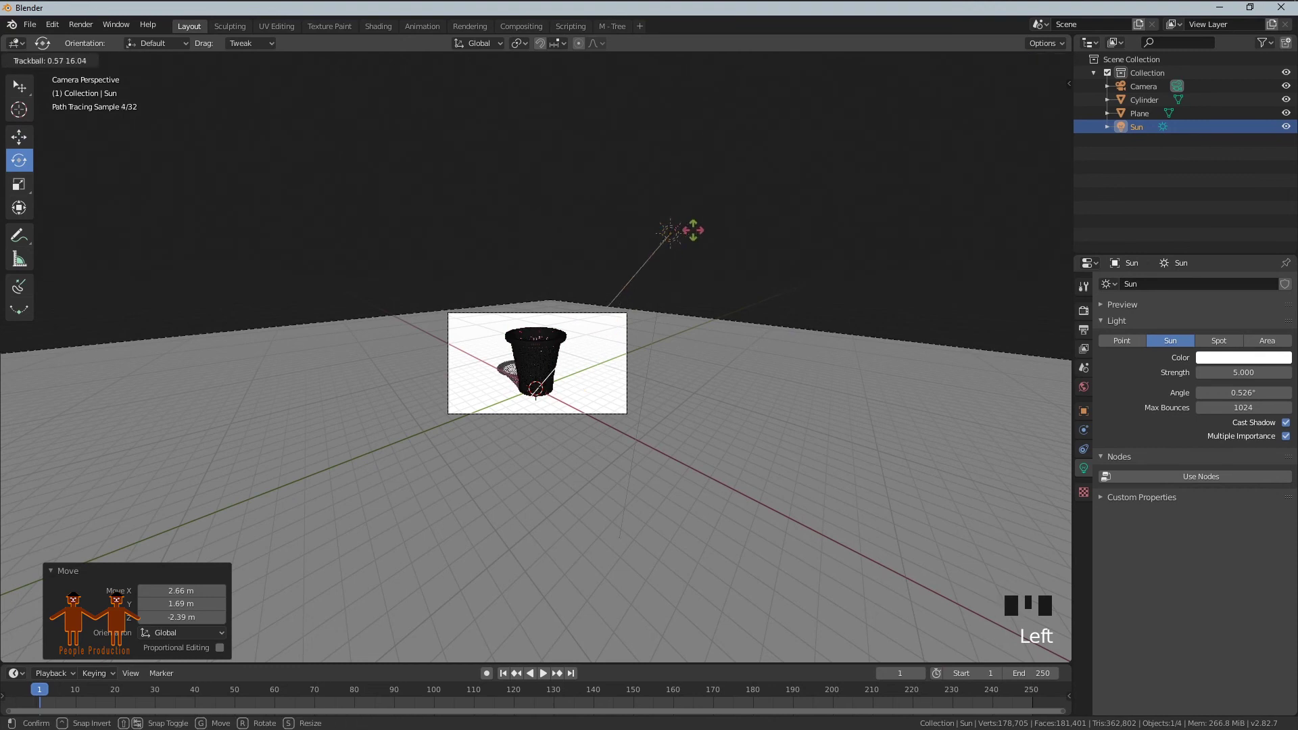